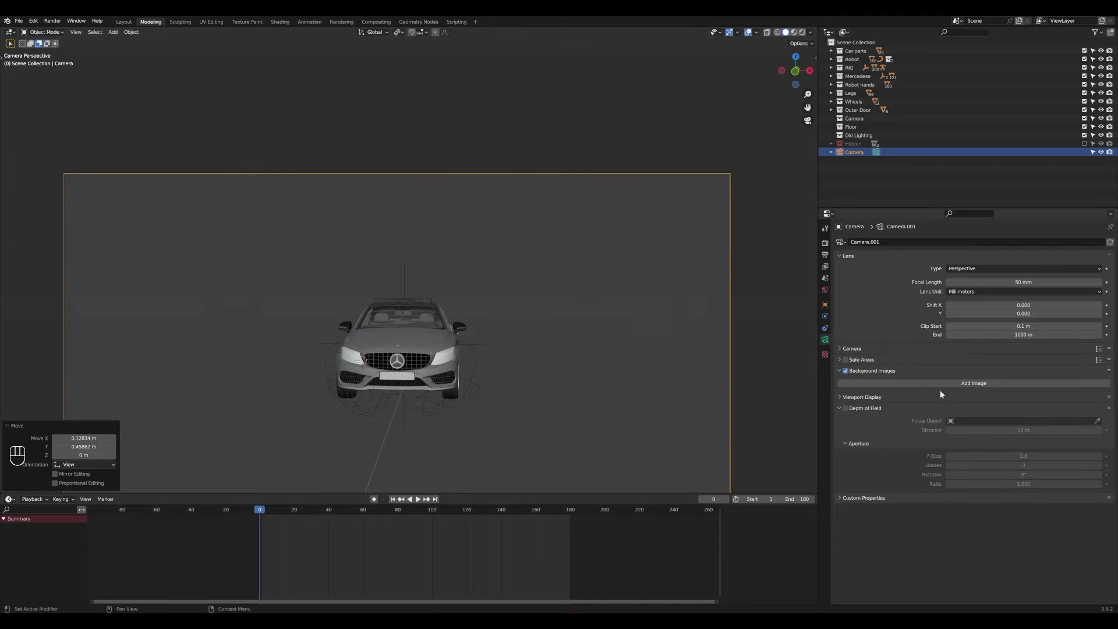
Load the roadside photo as the camera's background image.
click(1020, 423)
click(531, 414)
click(546, 239)
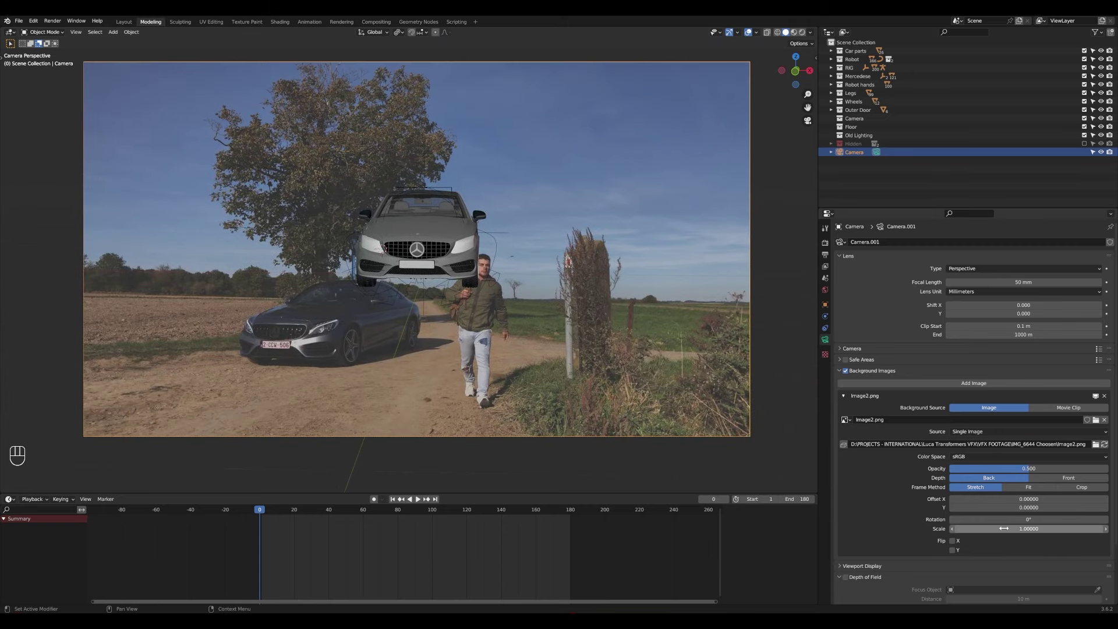
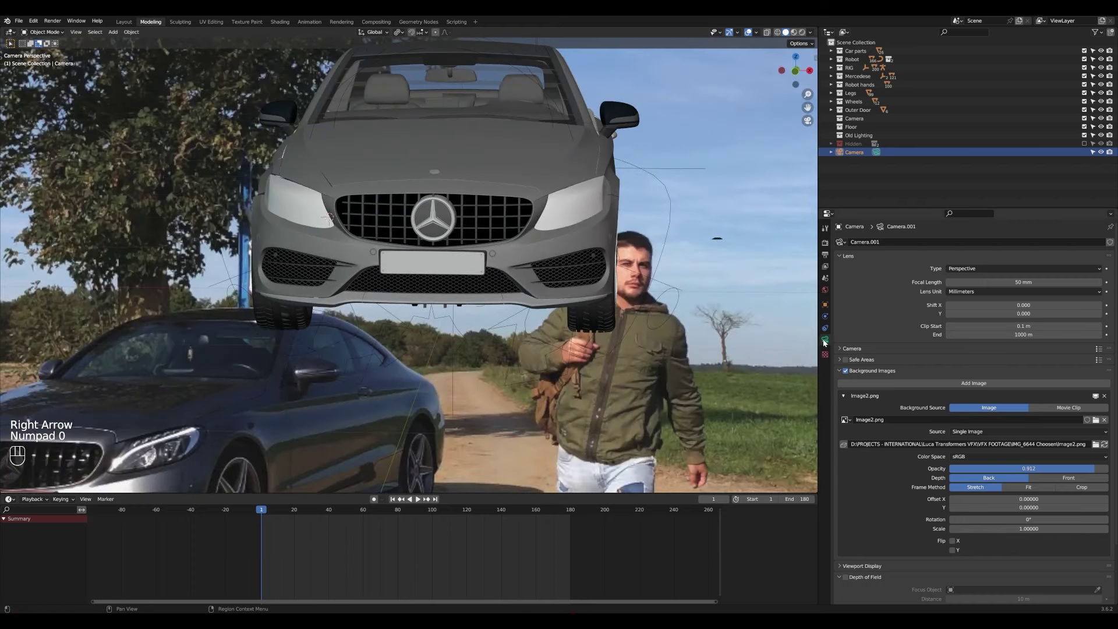
Raise the background photo to full opacity and collapse its settings.
click(875, 375)
drag(505, 271, 391, 360)
click(475, 363)
Leave the camera view and add a sphere empty at the car model.
key(shift+a)
key(shift+a)
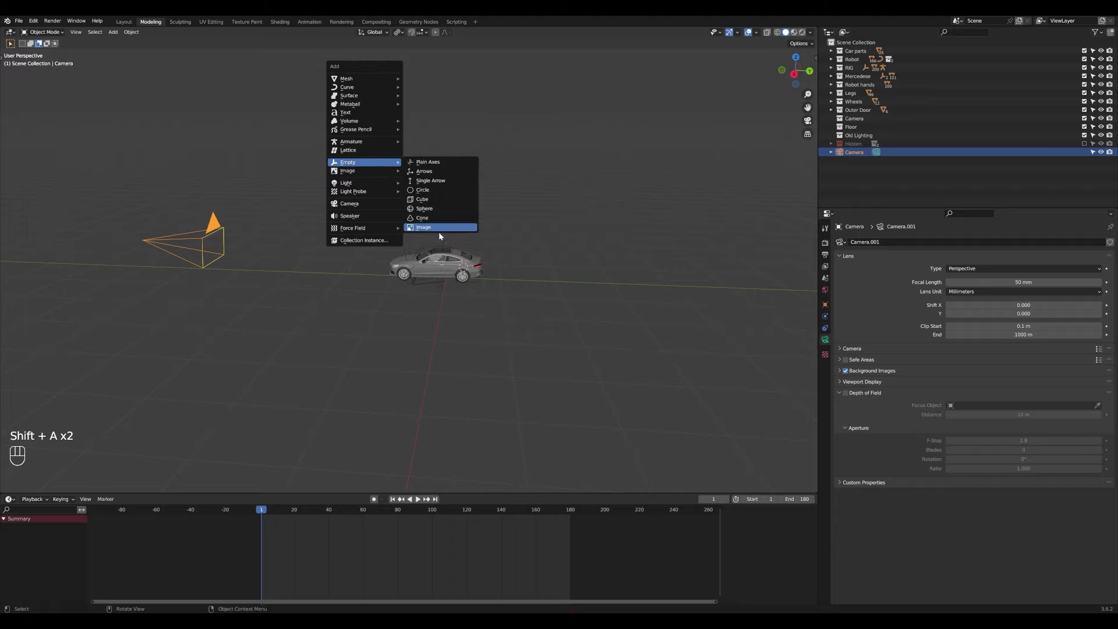
key(shift+s)
key(shift+s)
click(434, 298)
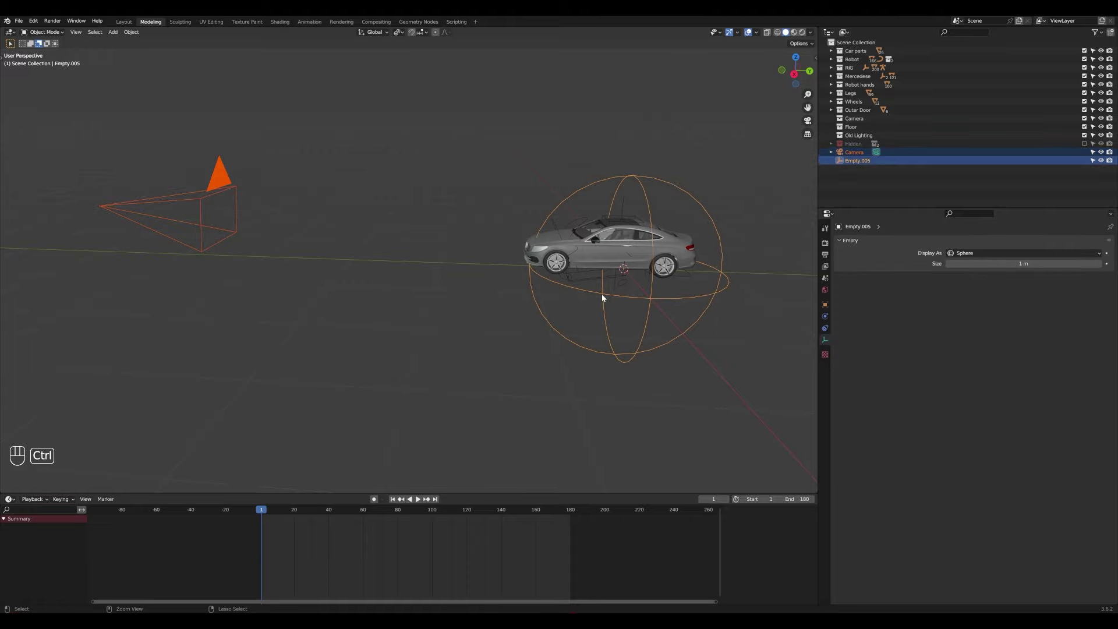
Parent the car to the new empty, begin rotating it, and return to the camera view.
key(ctrl+p)
key(r)
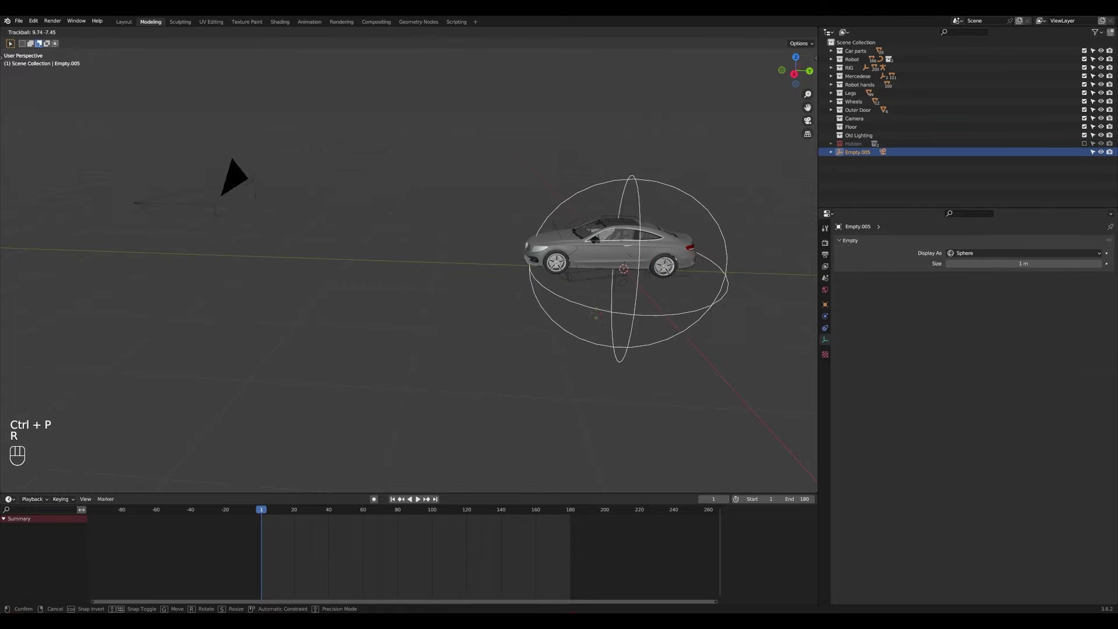
key(KP_0)
Rotate, move and scale the car's empty so it sits roughly on the dirt road.
key(r)
click(583, 334)
key(r)
key(g)
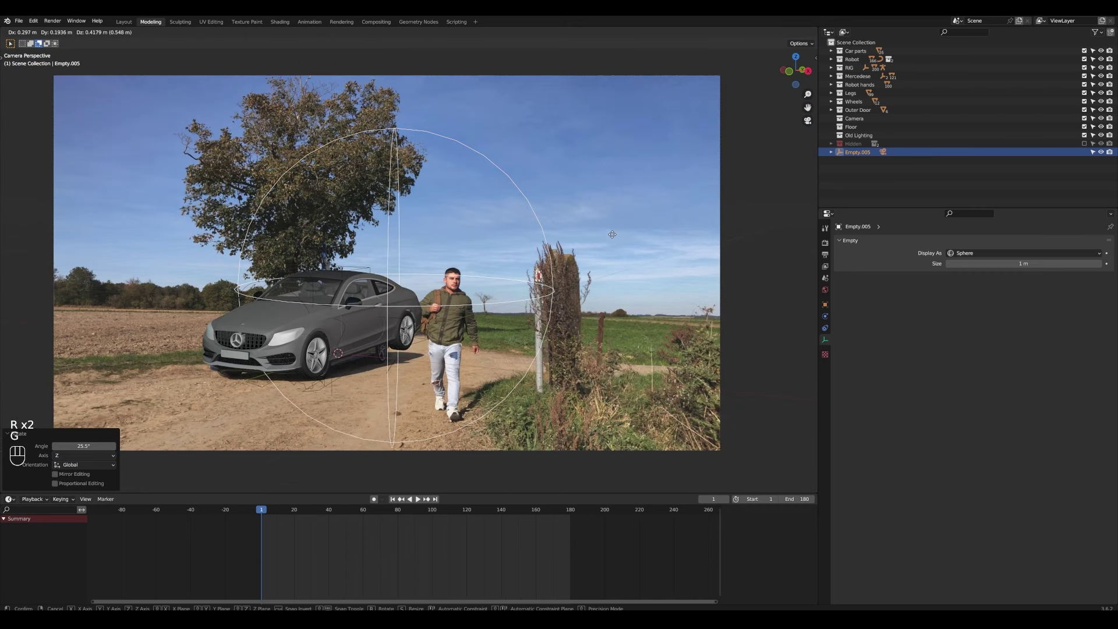
key(s)
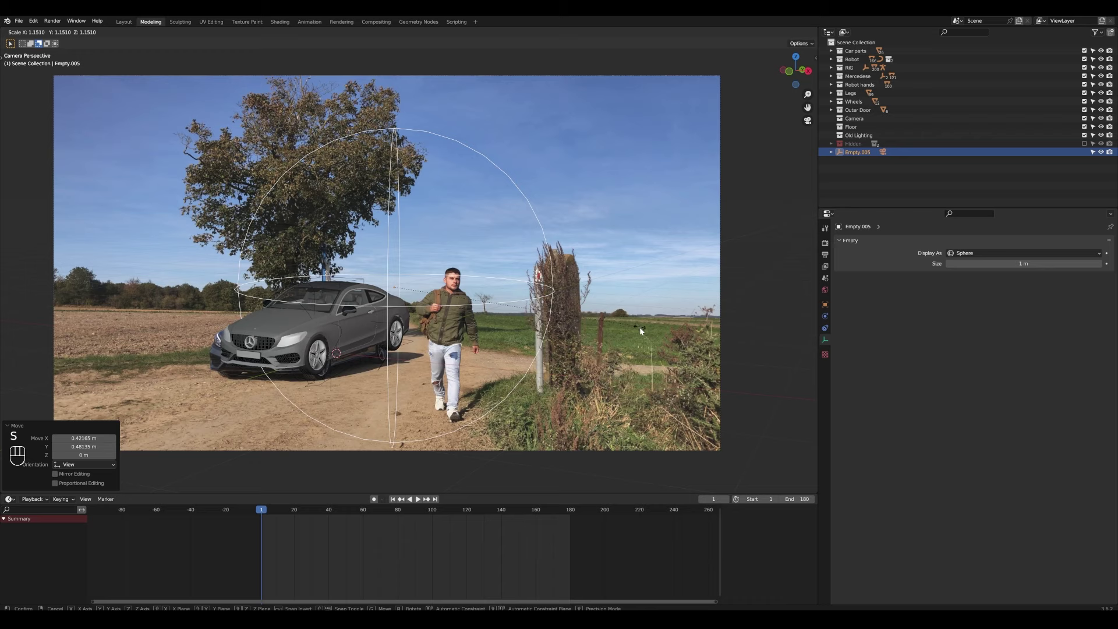
click(471, 262)
key(r)
key(g)
drag(203, 308, 335, 281)
Refine the car's rotation, position and size, checking the front bumper up close.
key(r)
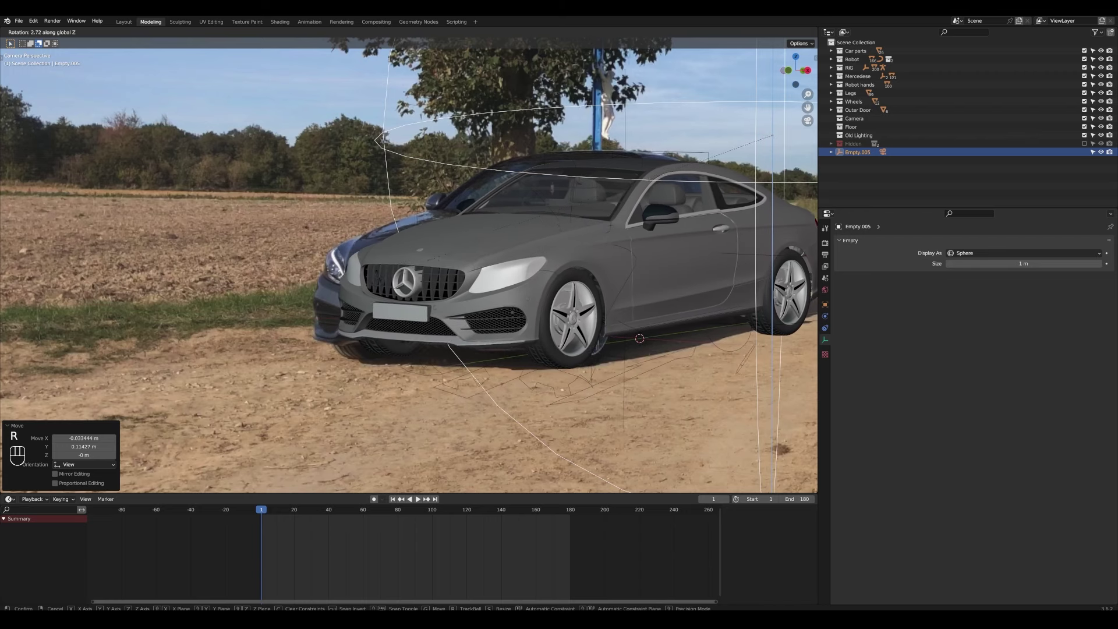
key(g)
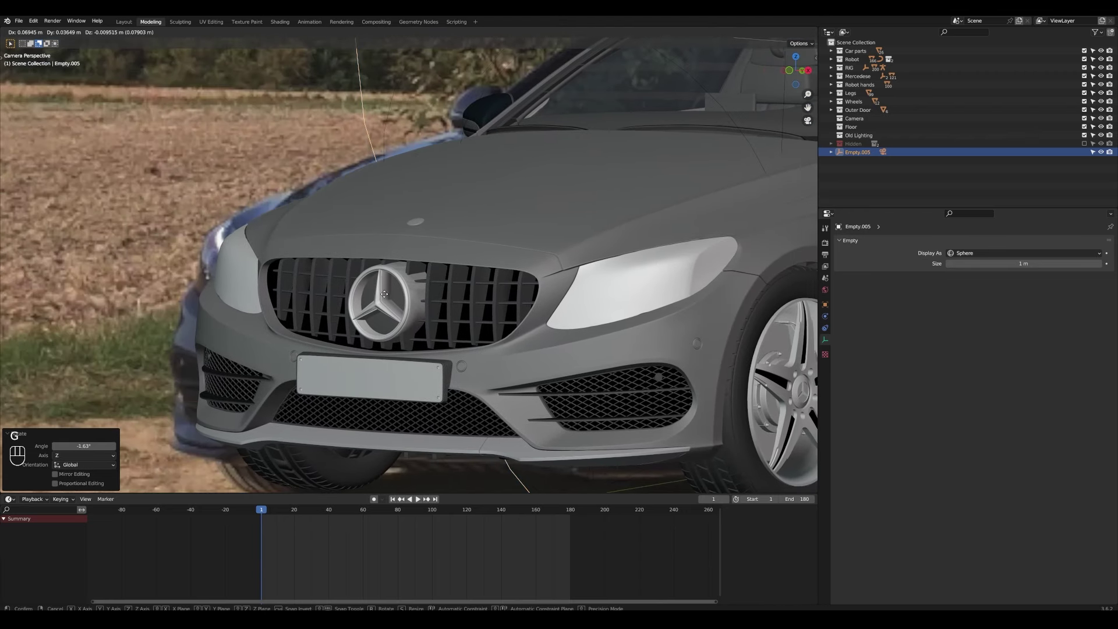
click(454, 289)
key(s)
key(s)
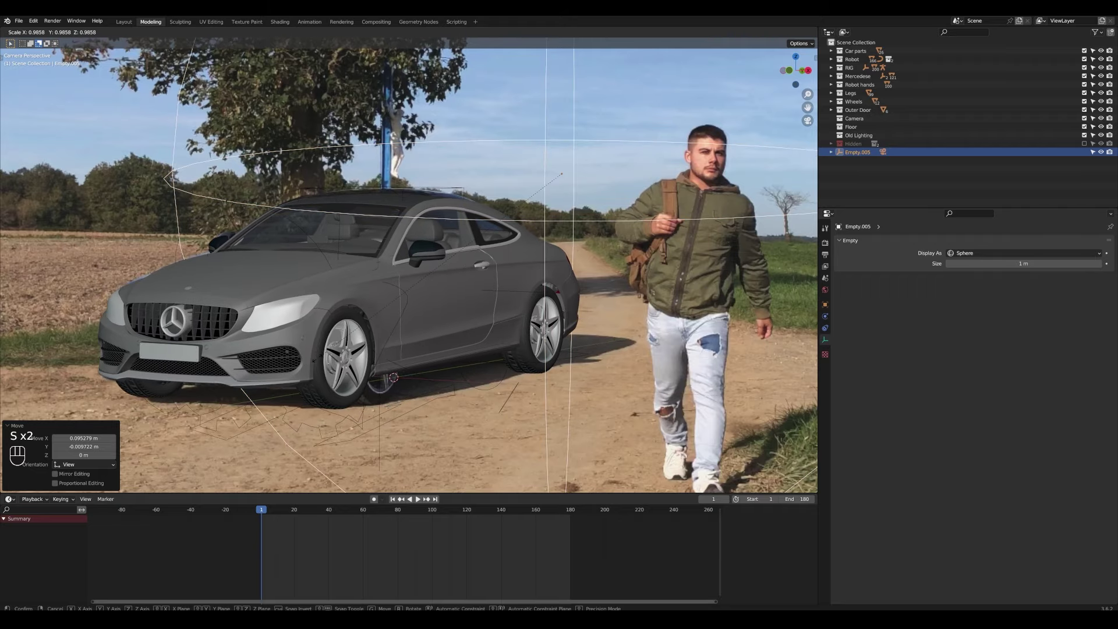
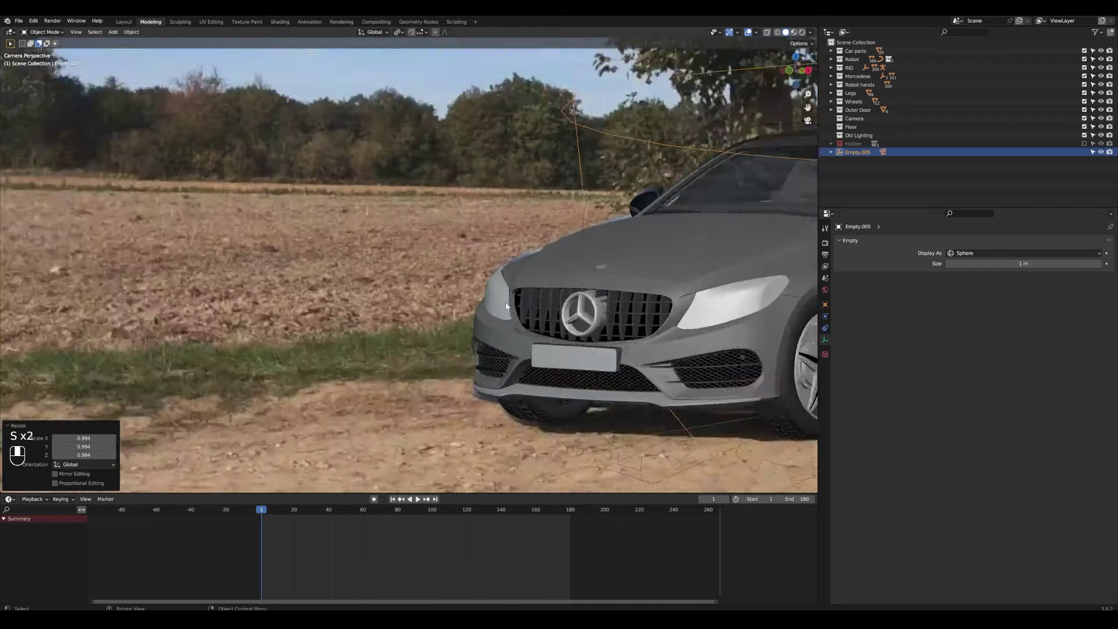
drag(538, 292, 434, 235)
key(s)
key(g)
key(g)
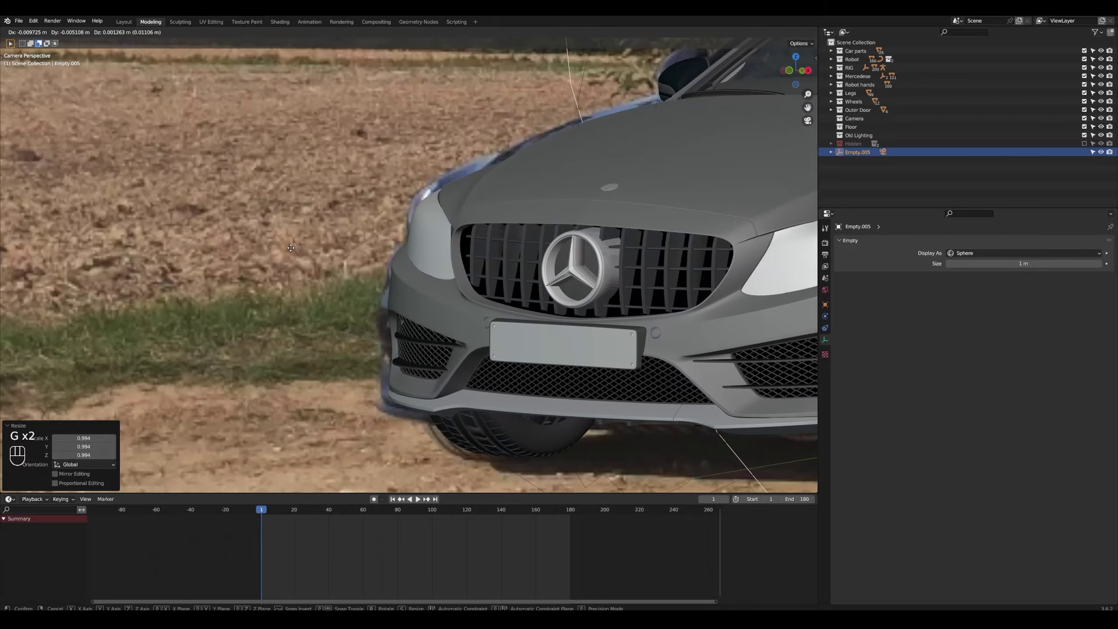
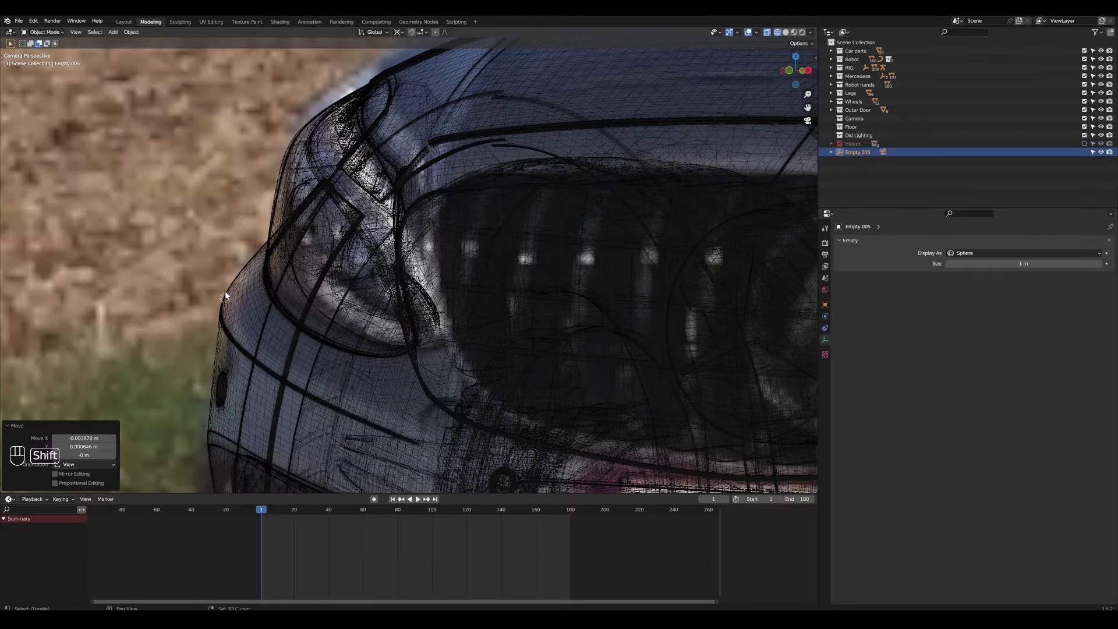
In see-through wireframe, fine-tune the car's scale, height and heading over the photographed car.
click(383, 277)
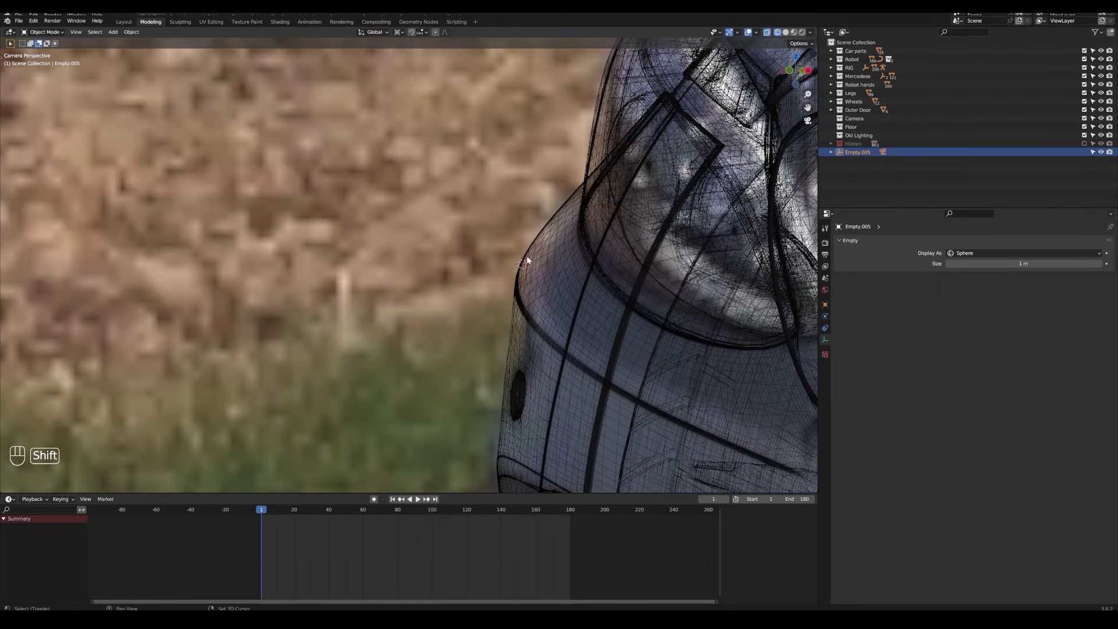
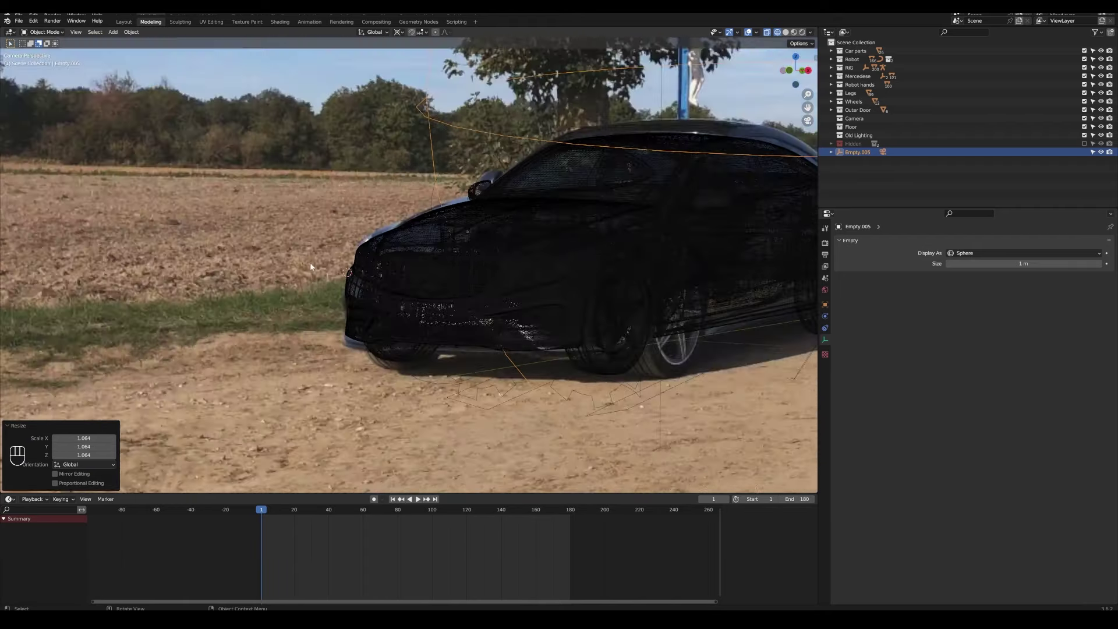
click(472, 295)
key(s)
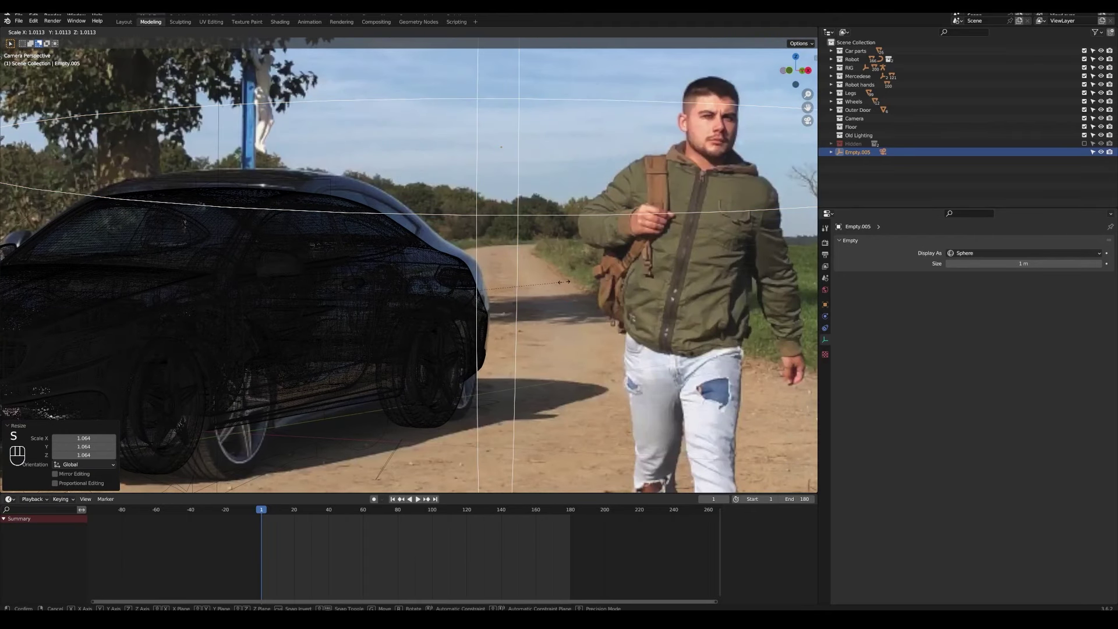
middle_click(400, 225)
key(g)
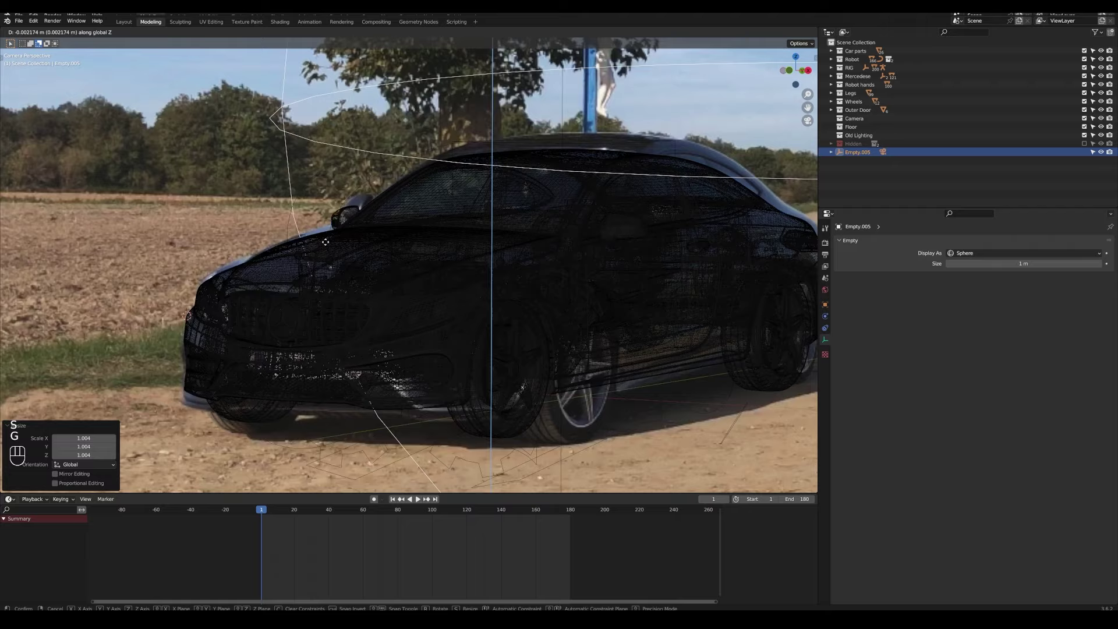
key(r)
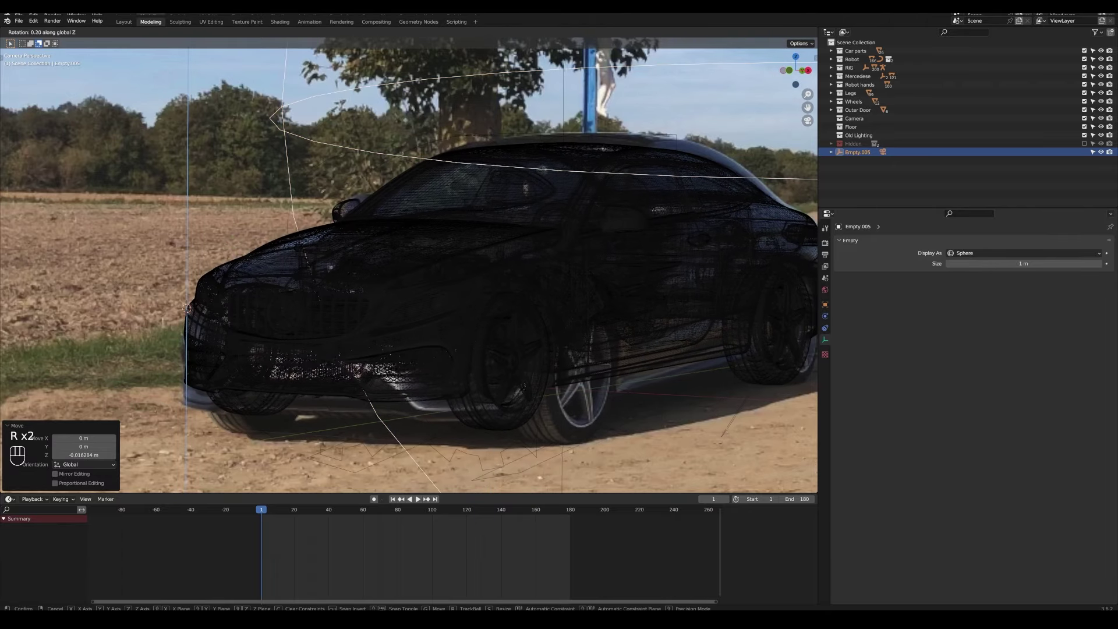
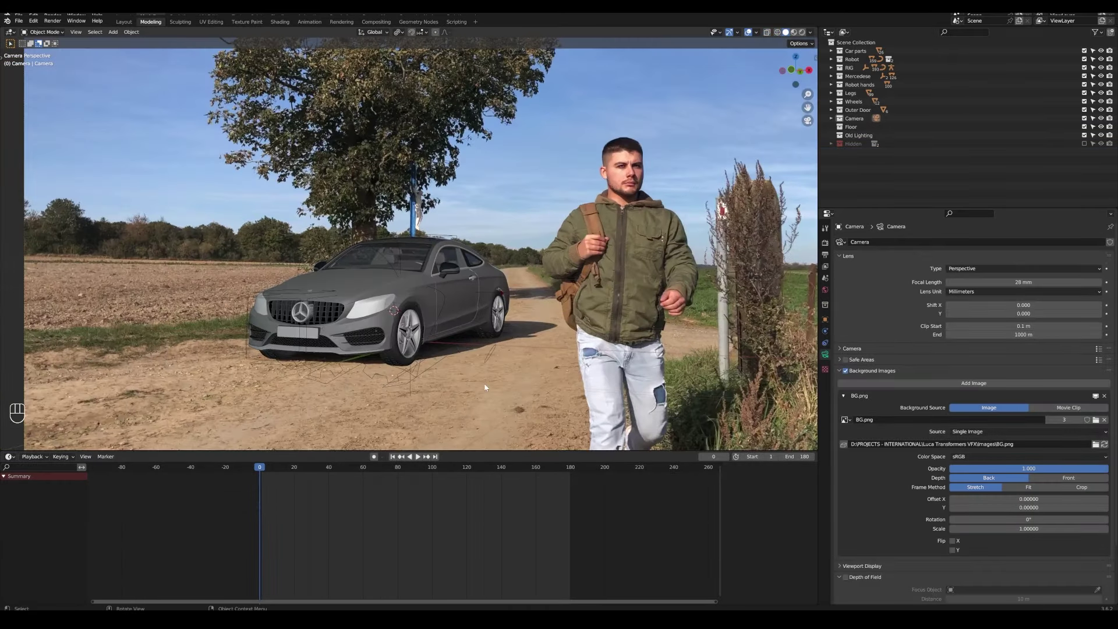
Look through the main camera and inspect the car's alignment up close in wireframe.
key(alt+a)
click(448, 377)
key(z)
drag(382, 298, 194, 271)
drag(234, 286, 416, 350)
click(367, 237)
drag(584, 262, 483, 298)
key(shift+z)
middle_click(551, 257)
drag(569, 310, 634, 267)
middle_click(685, 228)
drag(424, 310, 451, 229)
drag(623, 320, 667, 298)
Return to solid display, zoom out, and advance the animation to frame 90.
key(z)
drag(465, 280, 392, 372)
middle_click(388, 373)
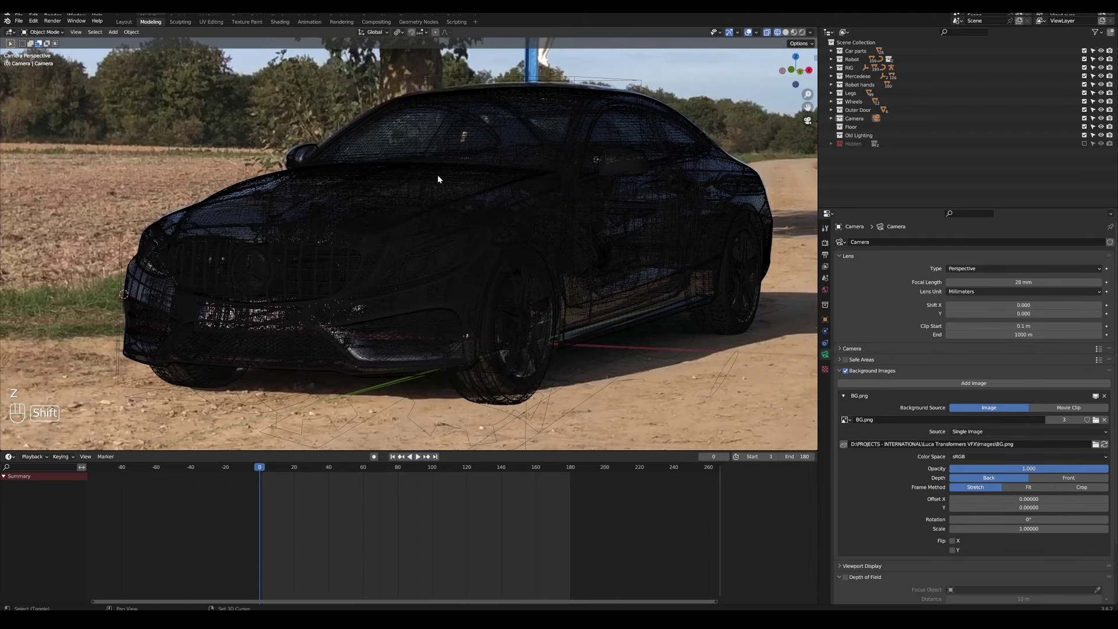
click(476, 308)
key(z)
middle_click(181, 241)
drag(256, 217, 377, 183)
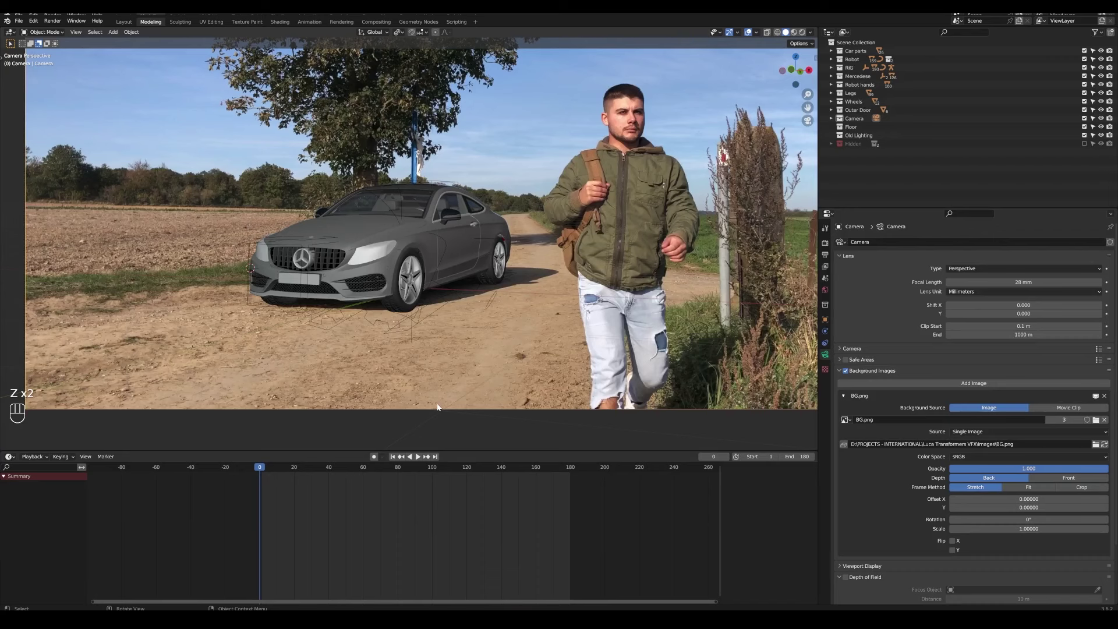
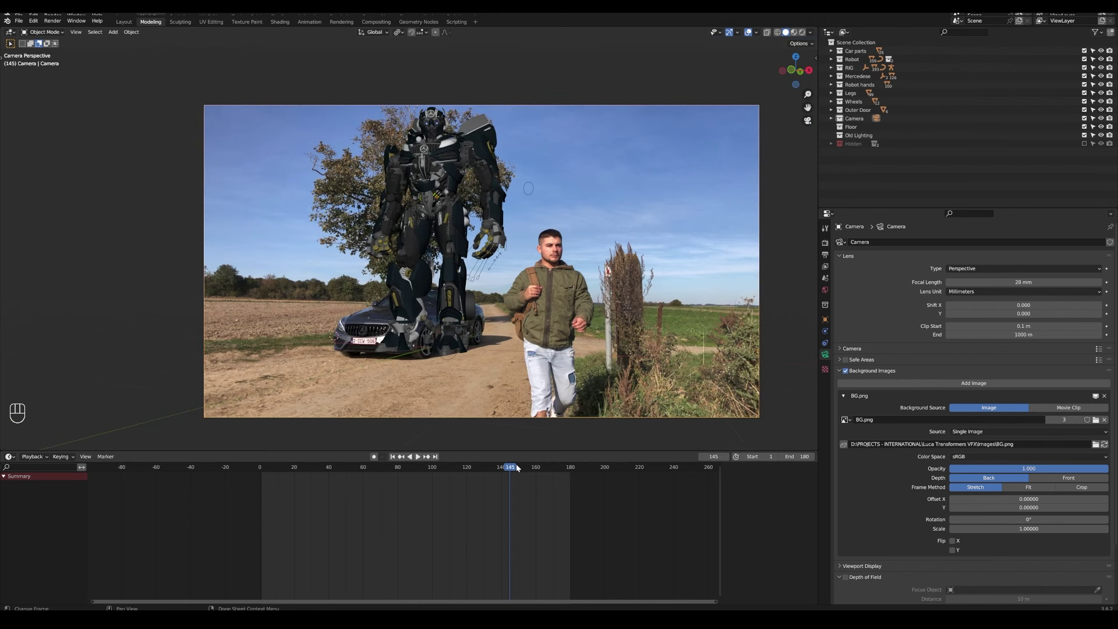
Rewind the animation to the start and play it from the opening frames.
drag(527, 468, 470, 246)
key(space)
key(space)
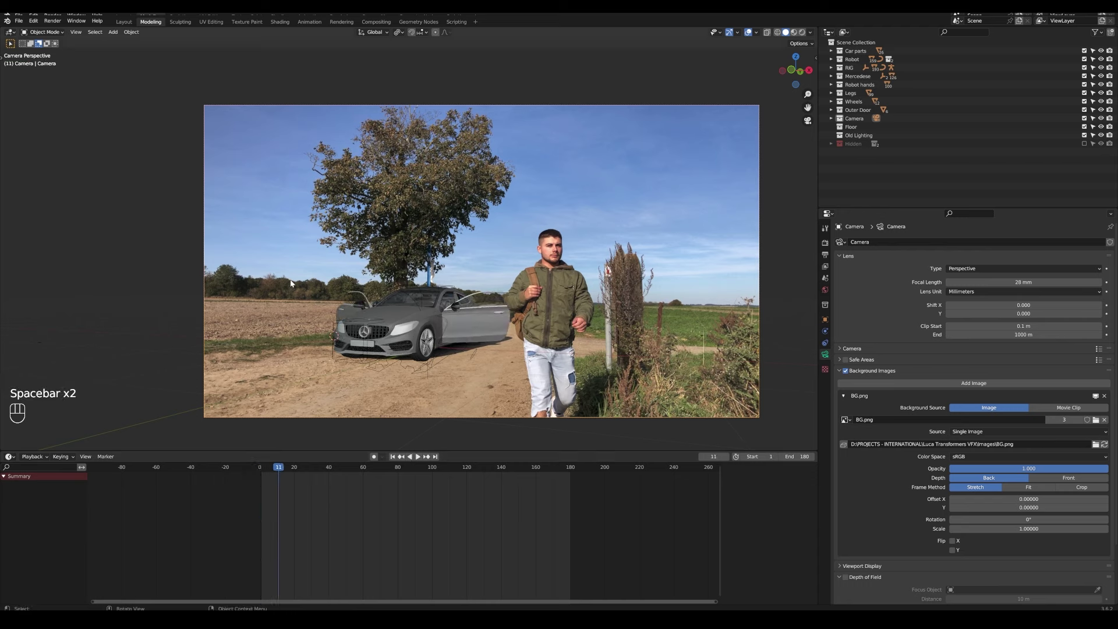
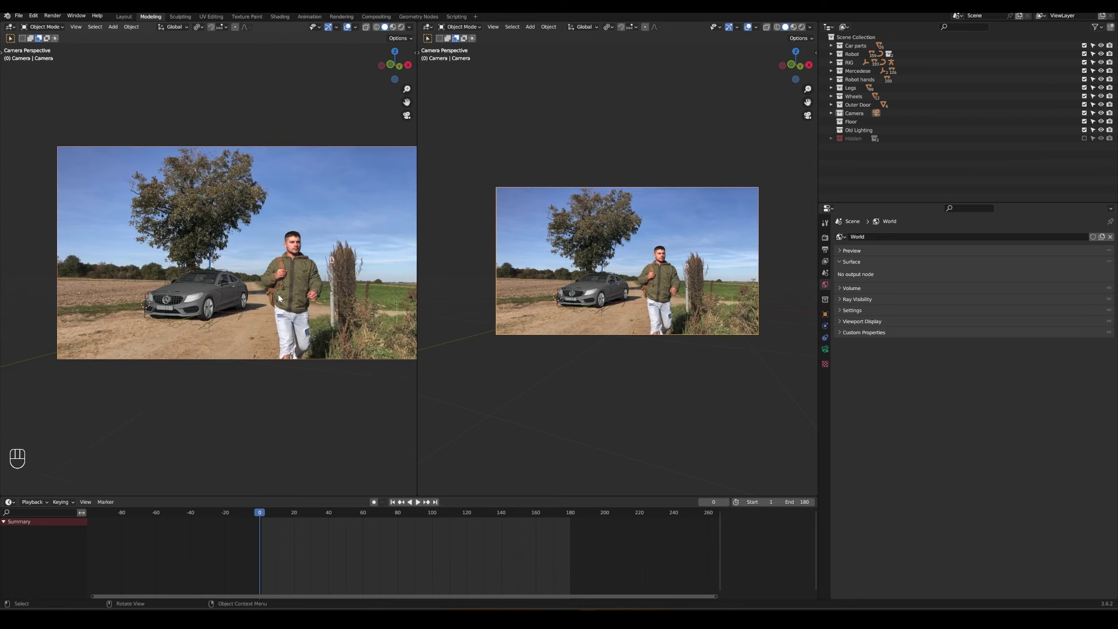
Set the left viewport to rendered preview and switch node editing to the world shader.
click(313, 309)
key(alt+a)
drag(432, 31, 444, 112)
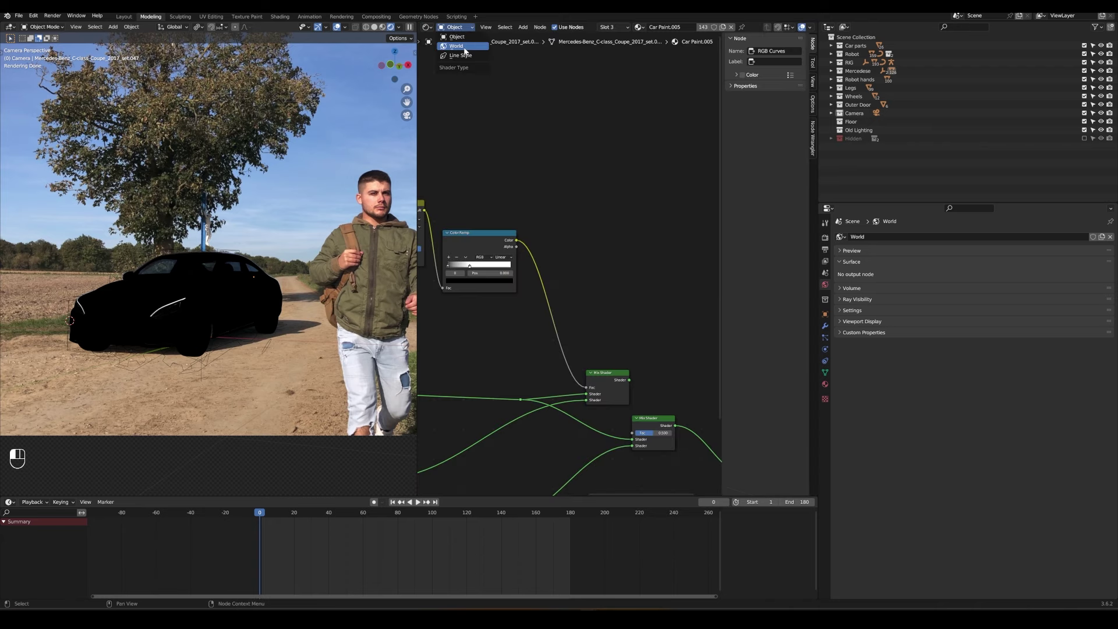
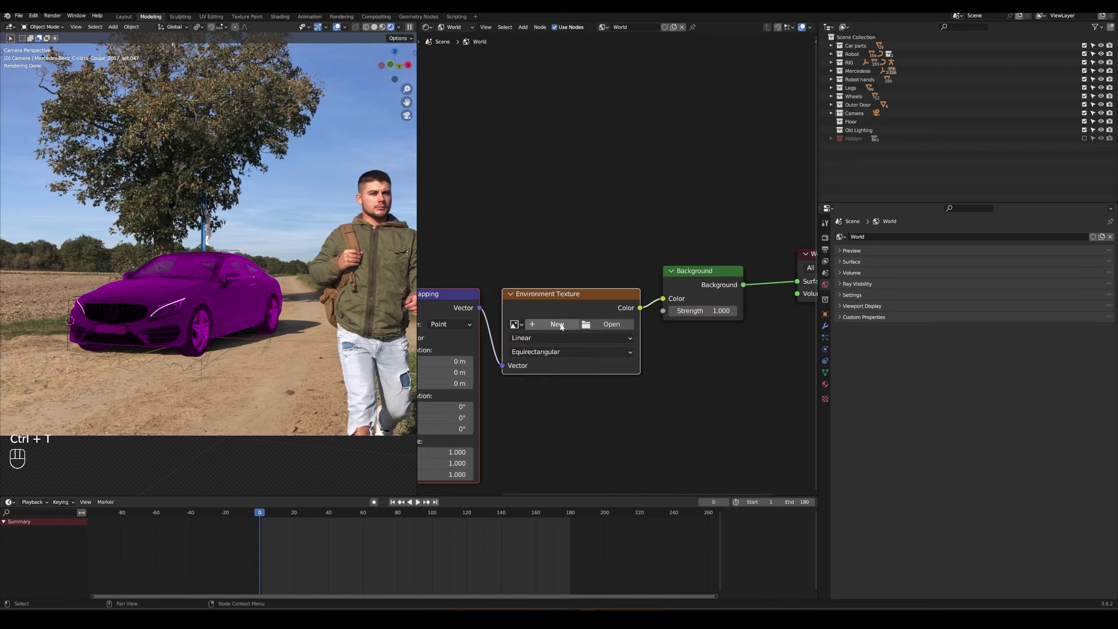
Add an Environment Texture node and load spruit_sunrise_4k.exr as the world lighting.
key(alt+a)
click(611, 327)
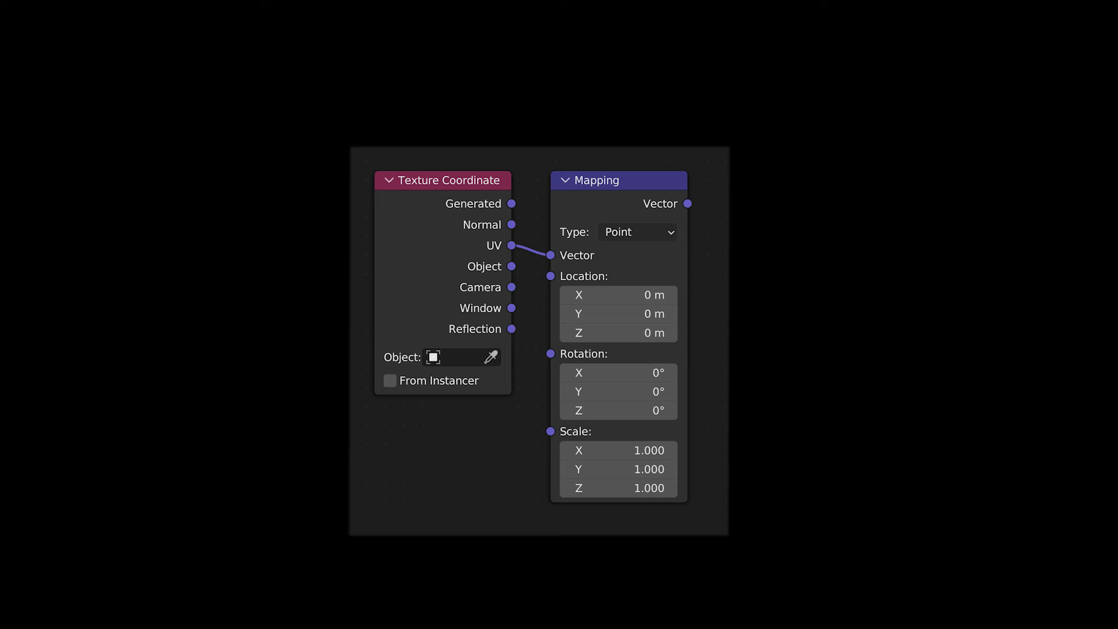
drag(146, 350, 195, 325)
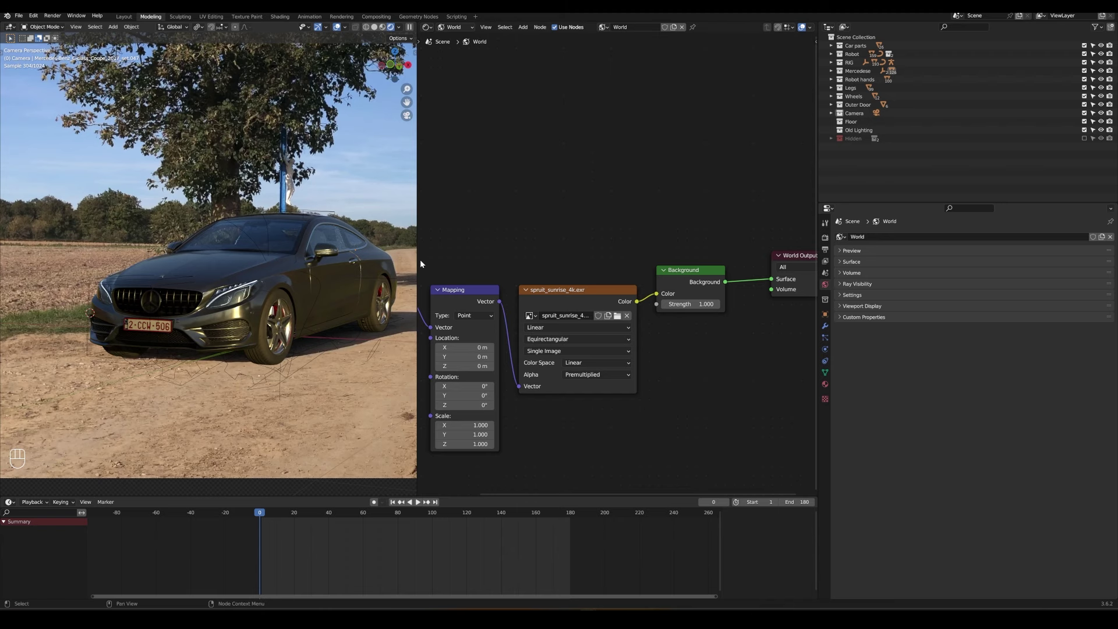
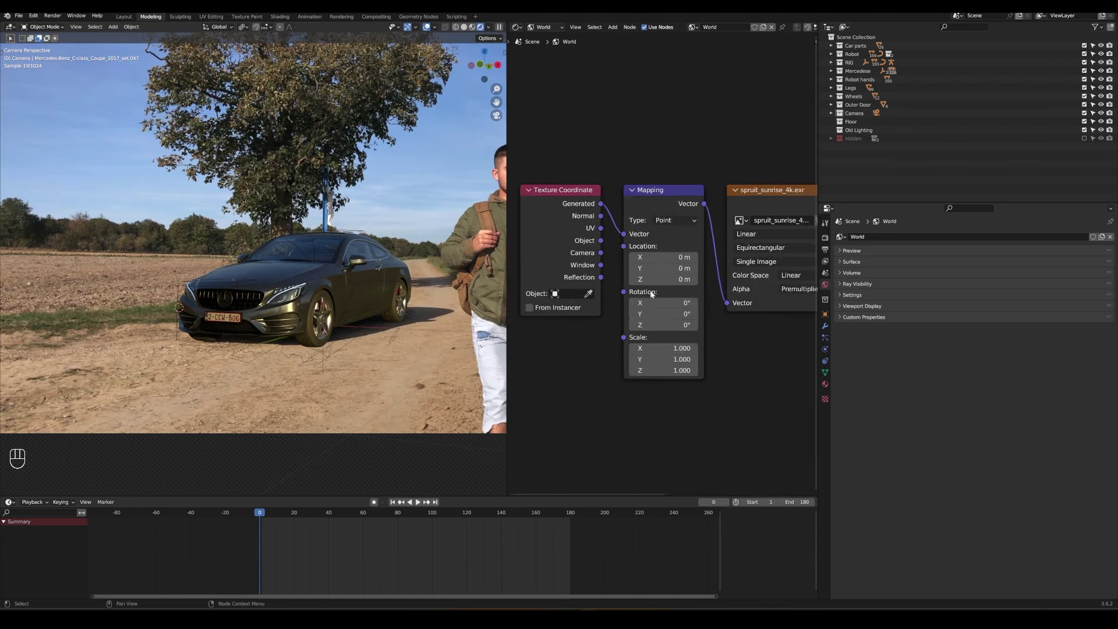
Rotate the HDRI 60° on Z and add a Hue/Saturation node at 0.8 saturation, comparing with the photo.
key(alt+a)
key(alt+a)
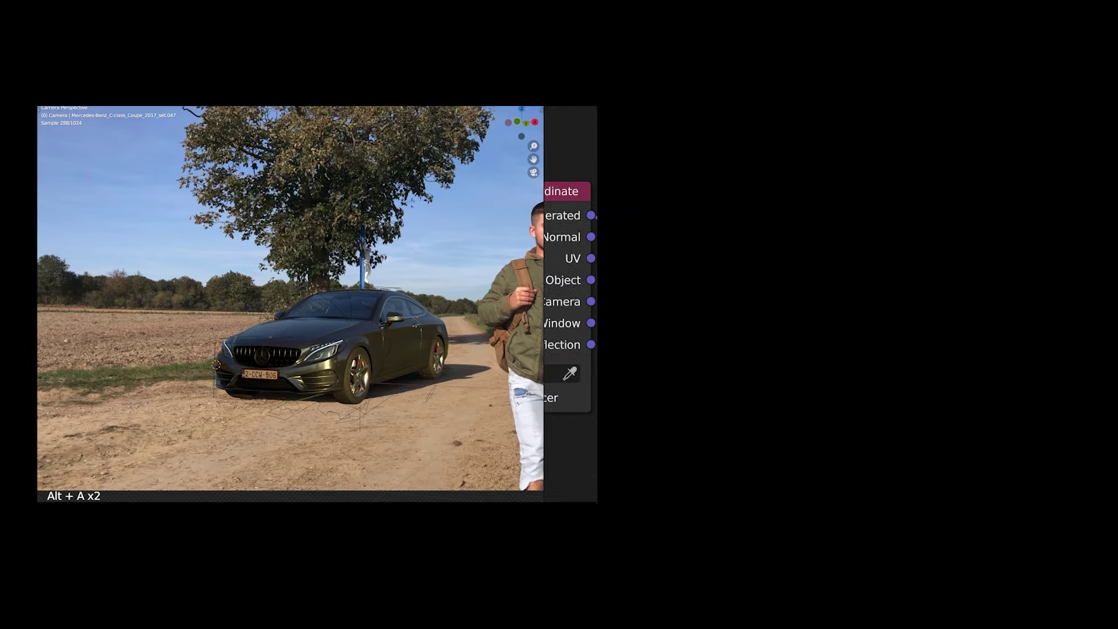
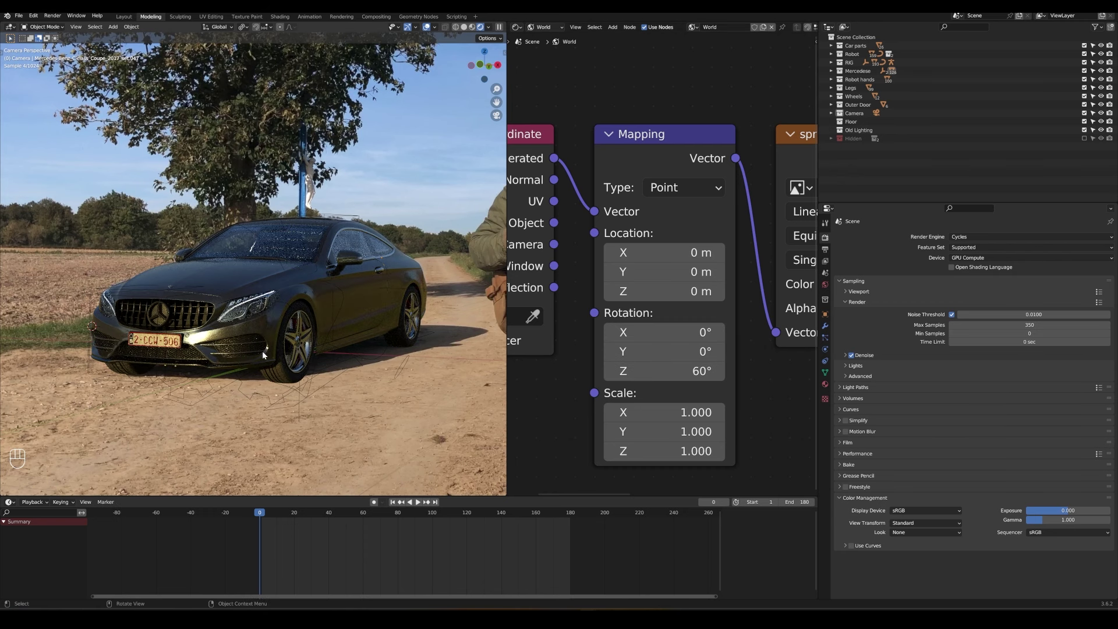
drag(232, 271, 536, 77)
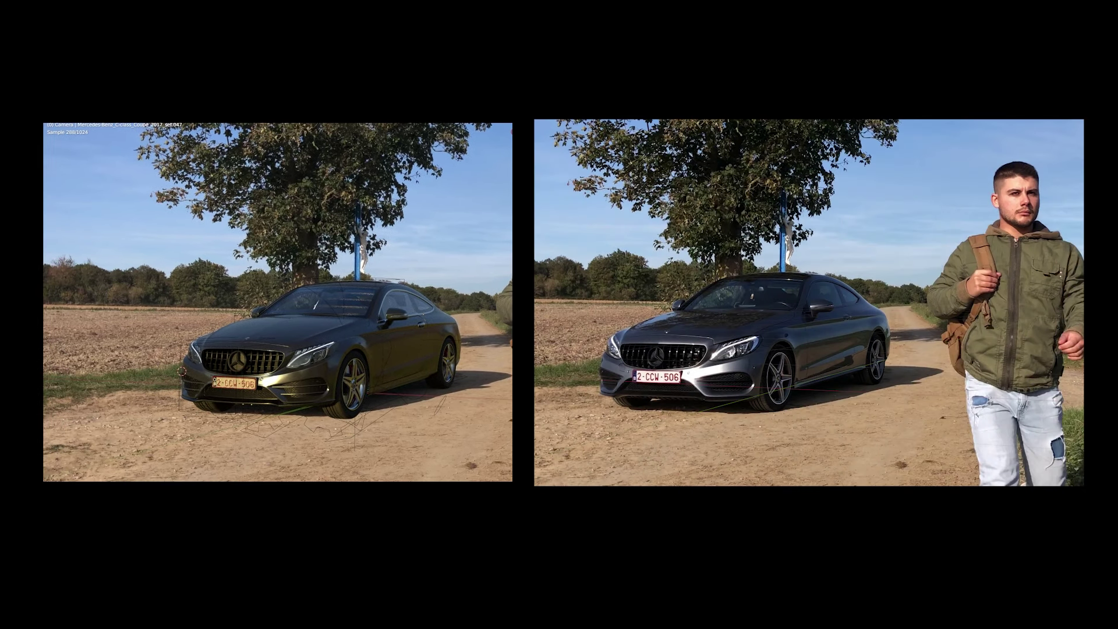
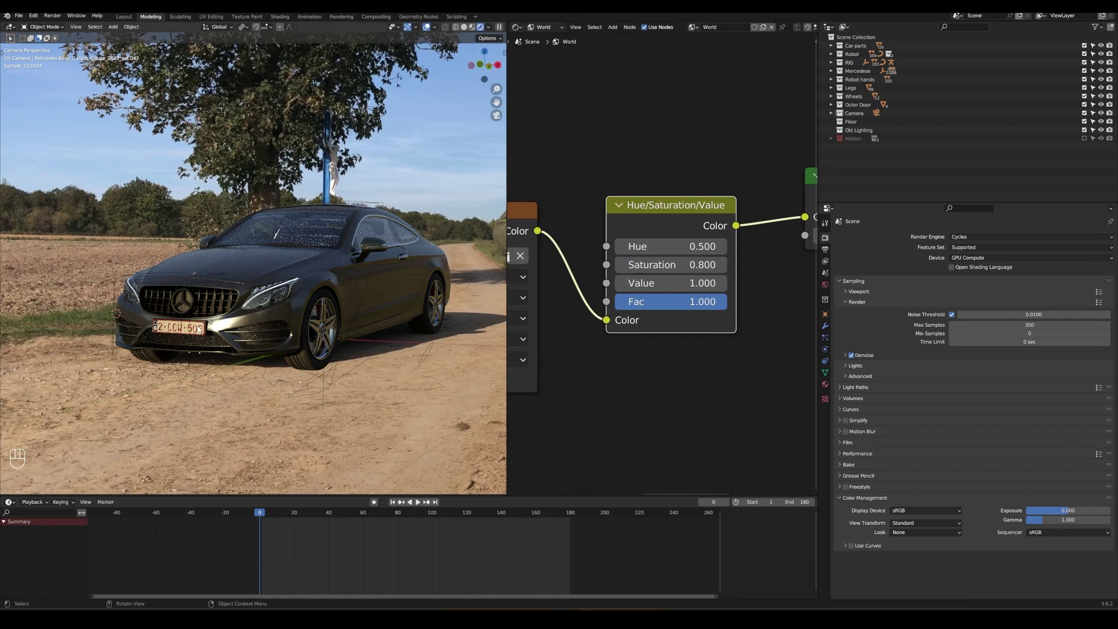
drag(521, 27, 535, 55)
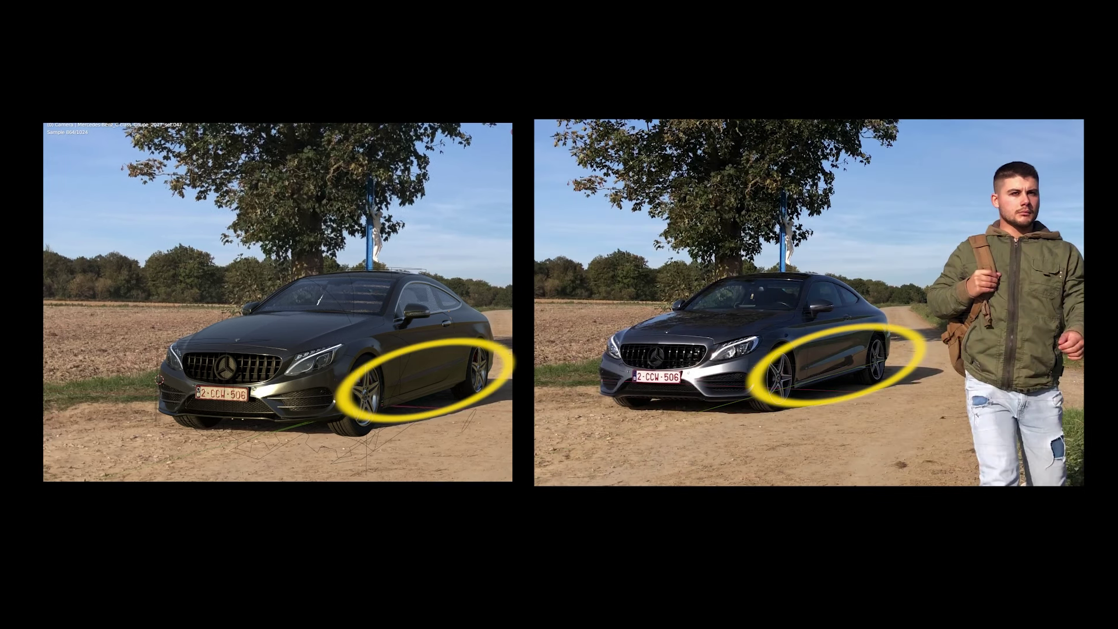
Save, add a mesh plane under the car and scale it up into a large ground plane.
key(z)
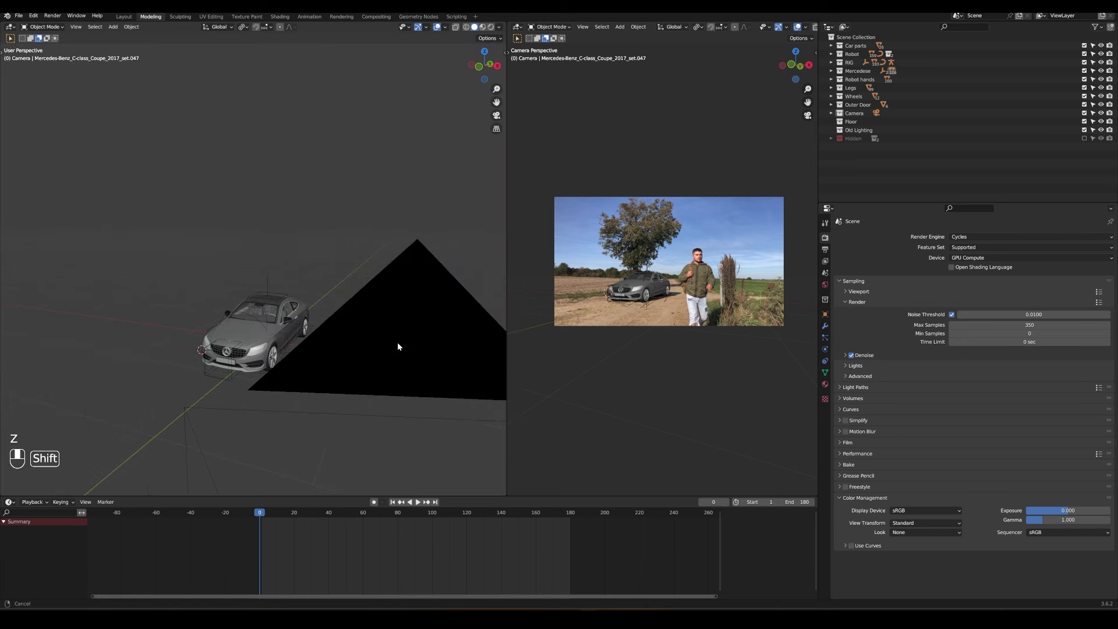
drag(366, 326, 342, 331)
key(ctrl+s)
key(shift+a)
drag(287, 363, 336, 301)
key(shift+s)
key(shift+s)
drag(358, 317, 323, 301)
click(335, 310)
key(KP_3)
key(KP_Decimal)
key(s)
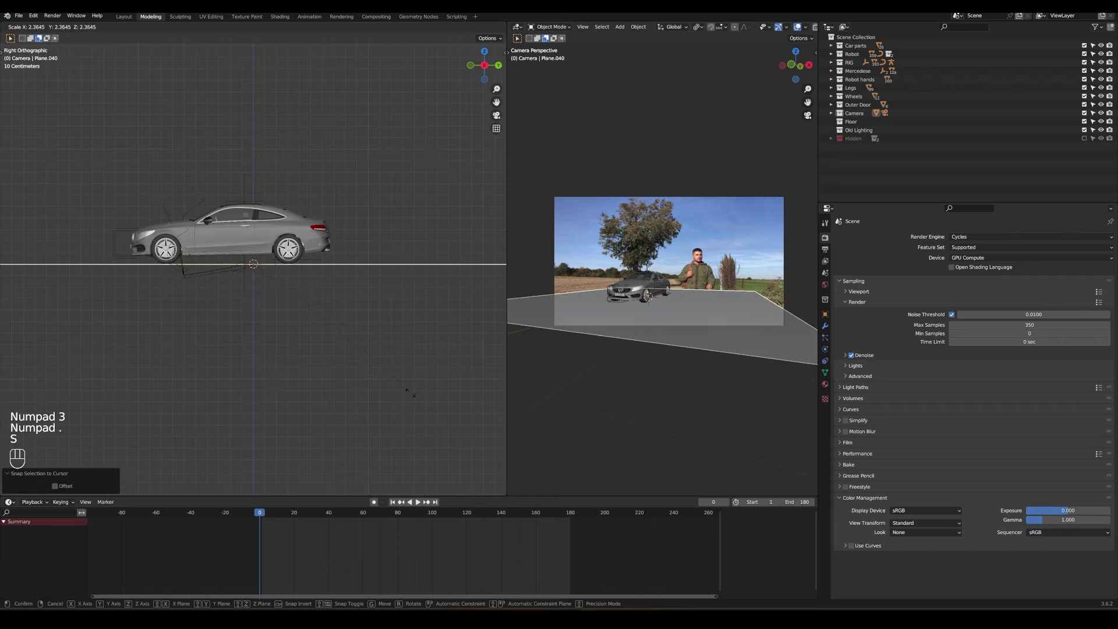
drag(309, 292, 348, 315)
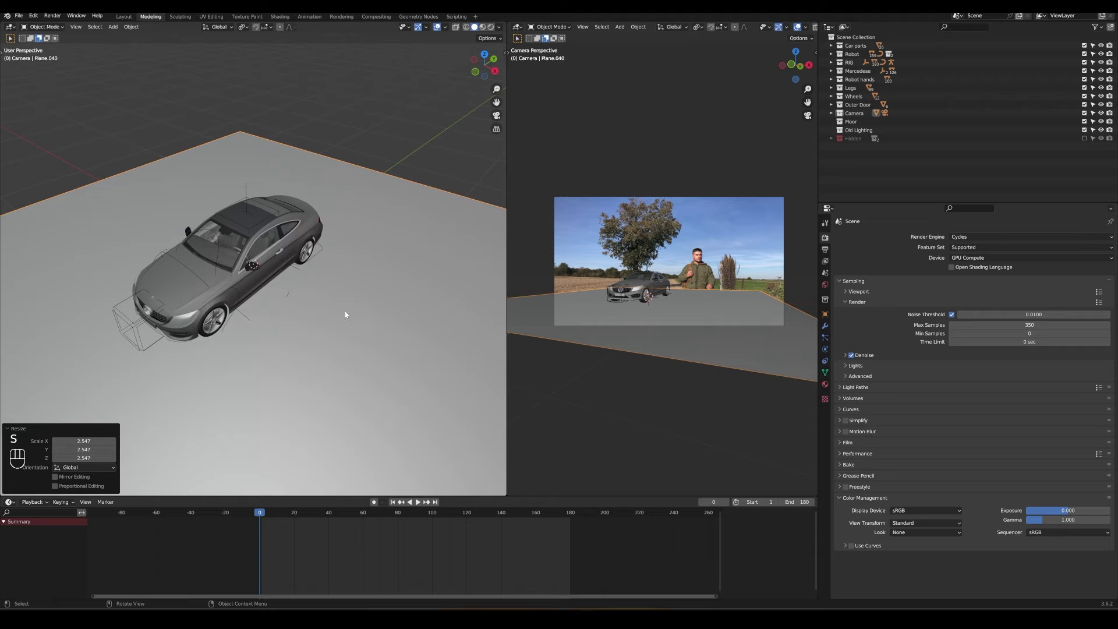
Enable Shadow Catcher in the plane's Visibility settings and preview the car's shadows in rendered camera view.
click(824, 293)
click(827, 321)
click(972, 421)
key(KP_0)
key(z)
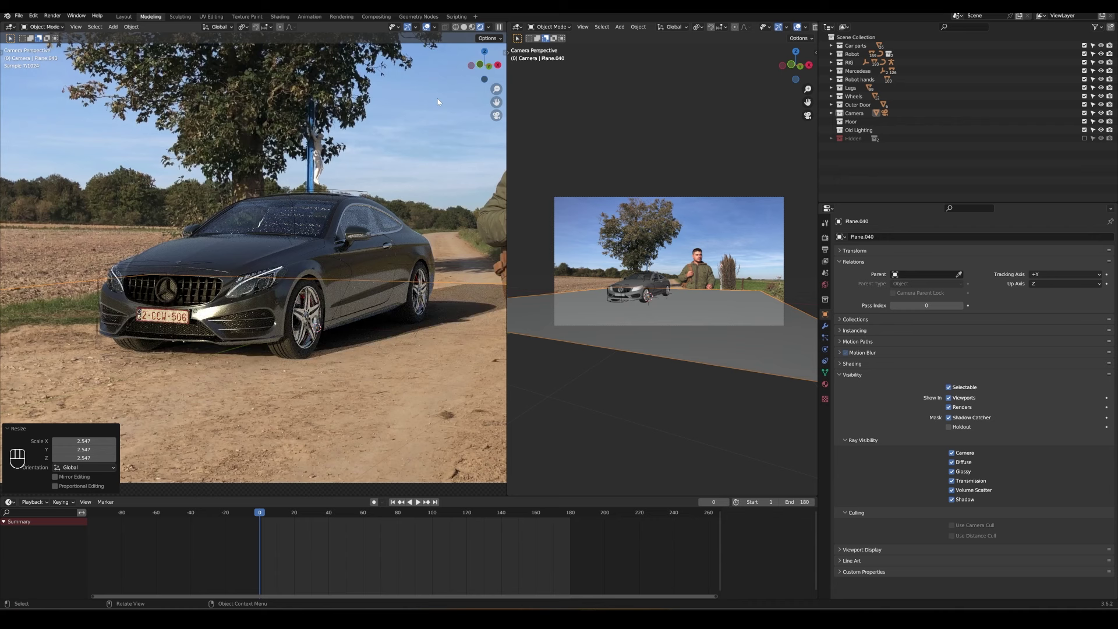
middle_click(279, 321)
key(s)
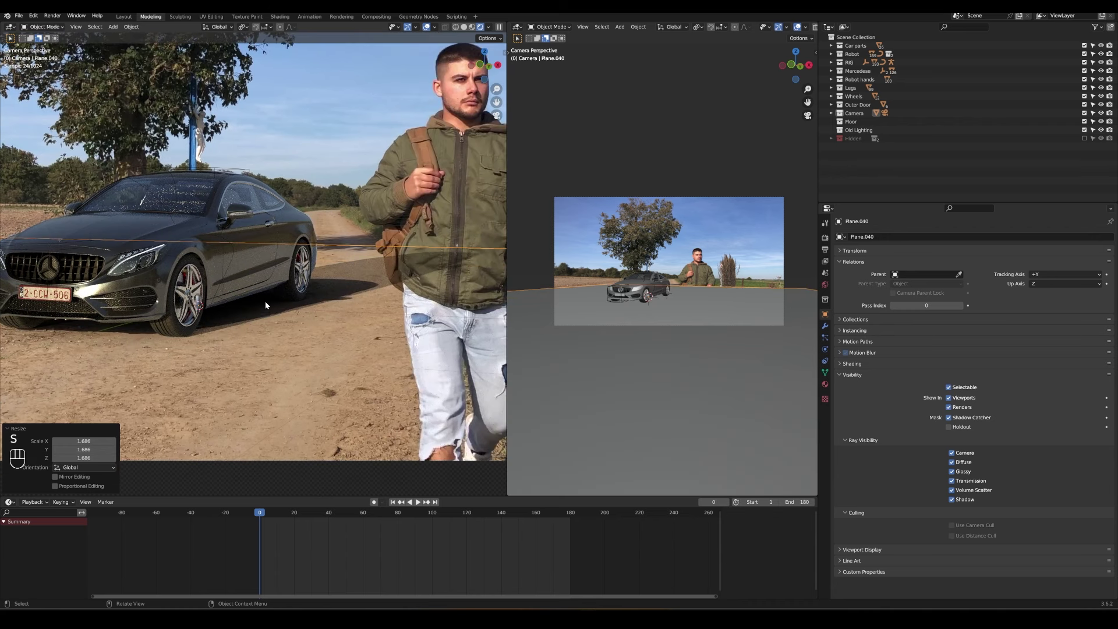
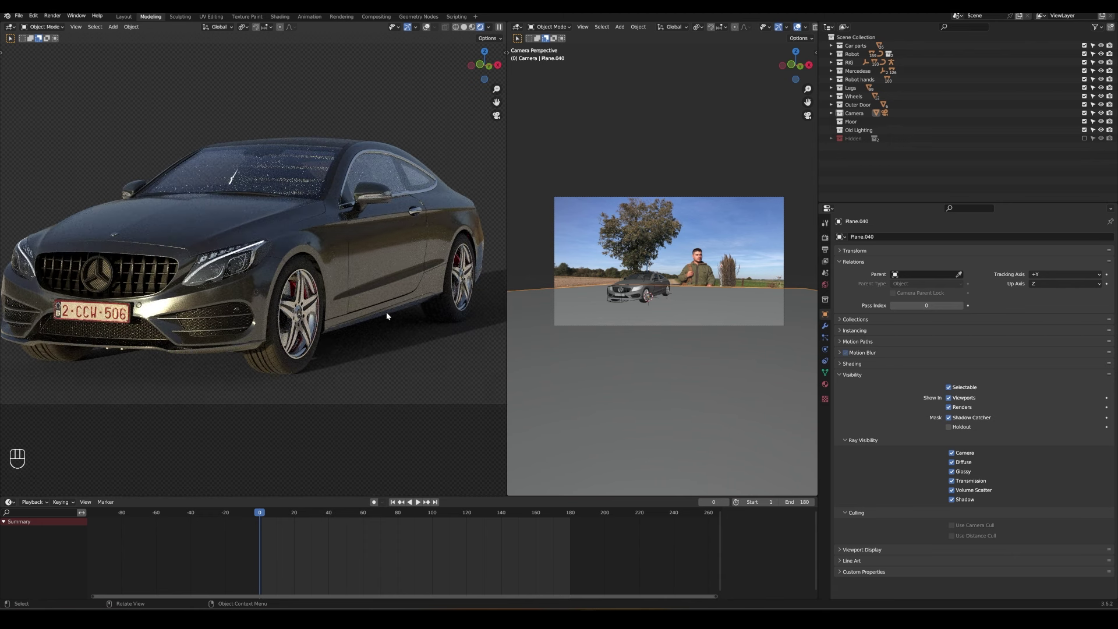
Edit the ground plane's mesh and UV-project it from the camera view.
key(z)
key(Tab)
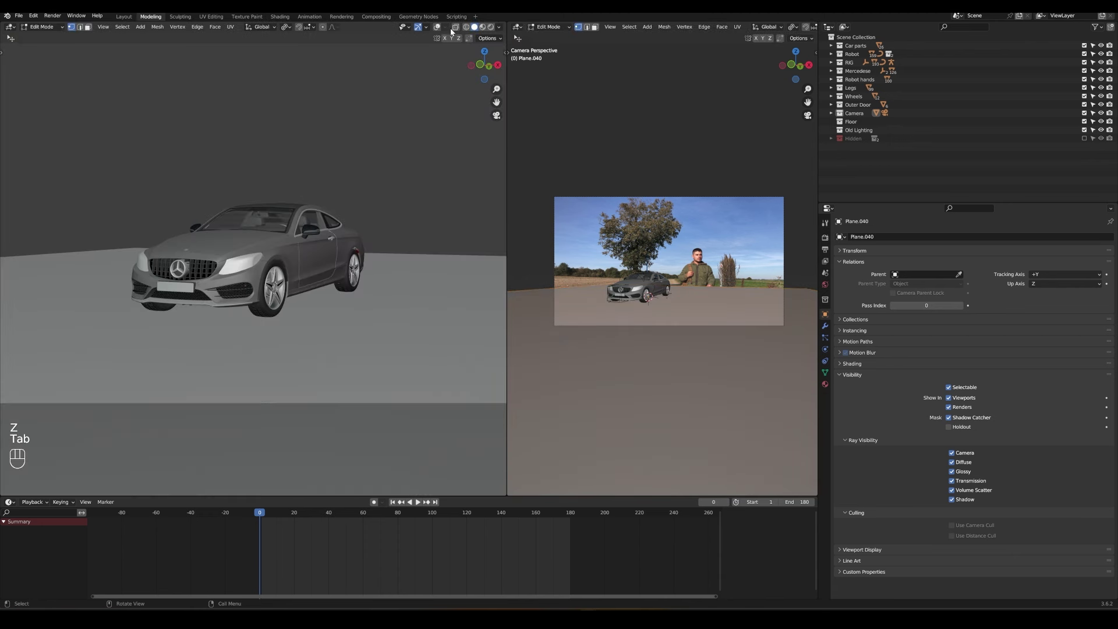
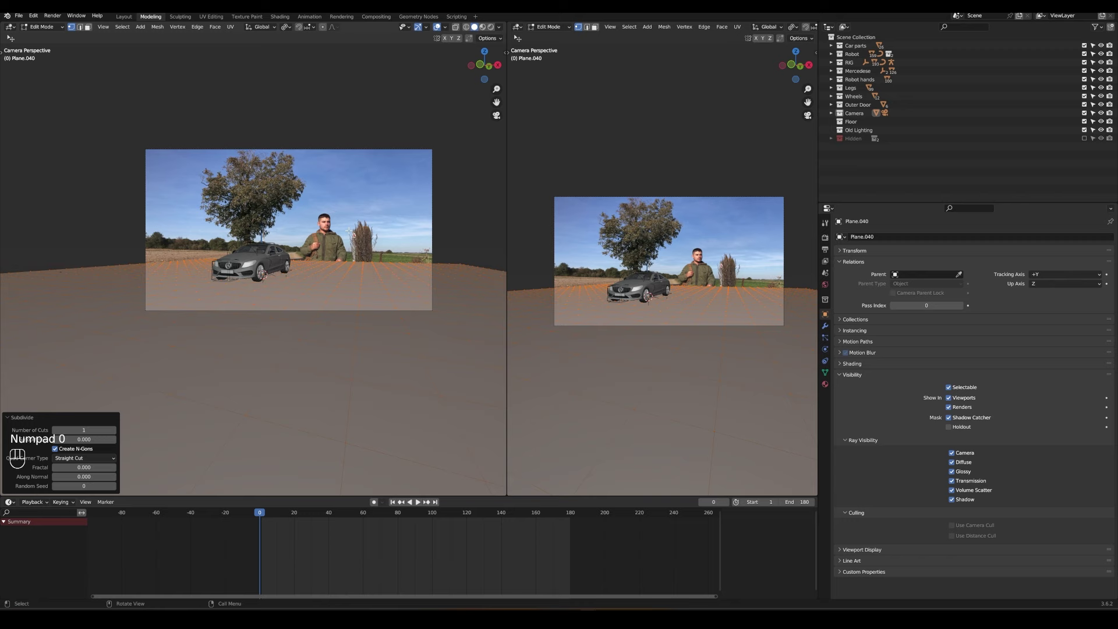
key(u)
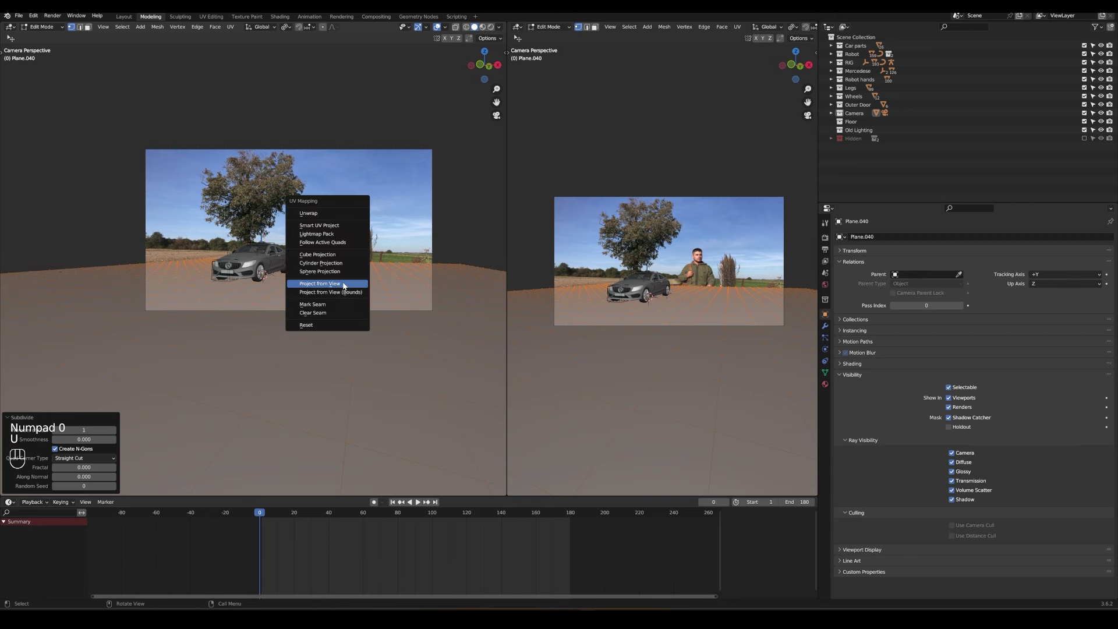
key(Tab)
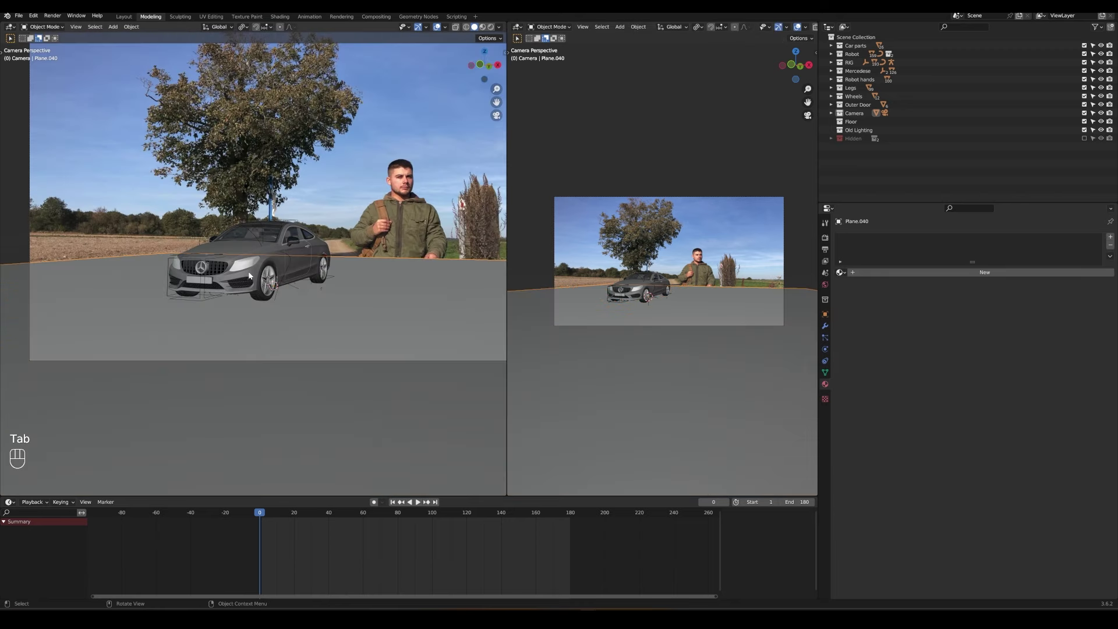
Isolate the plane in Local View through the camera and show the World nodes in the Shader Editor.
key(KP_8)
key(KP_Divide)
key(KP_0)
drag(521, 28, 538, 112)
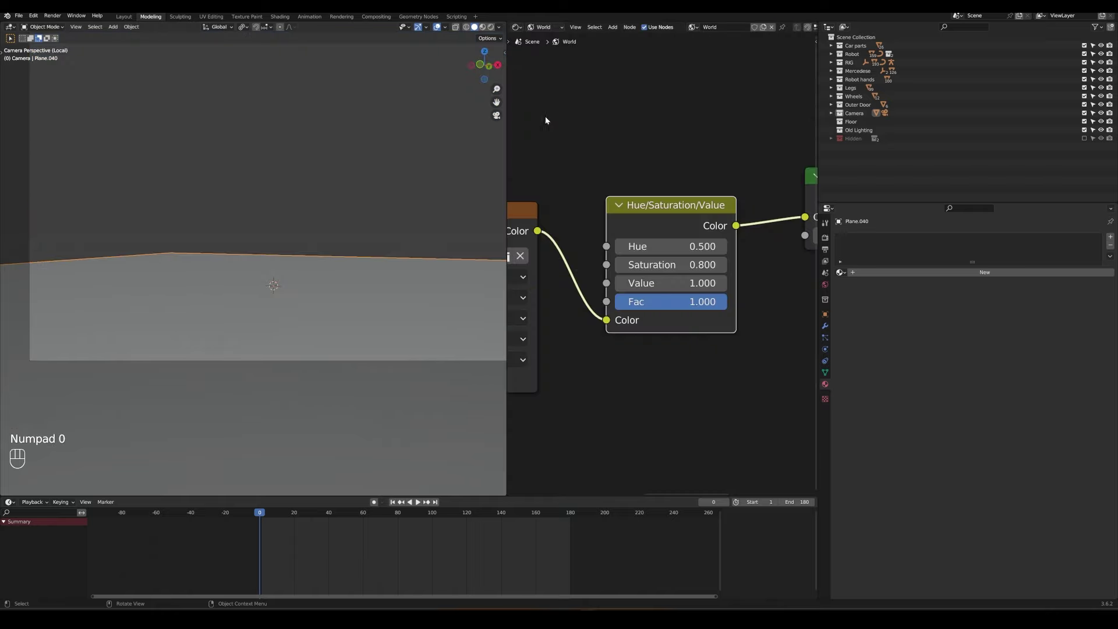
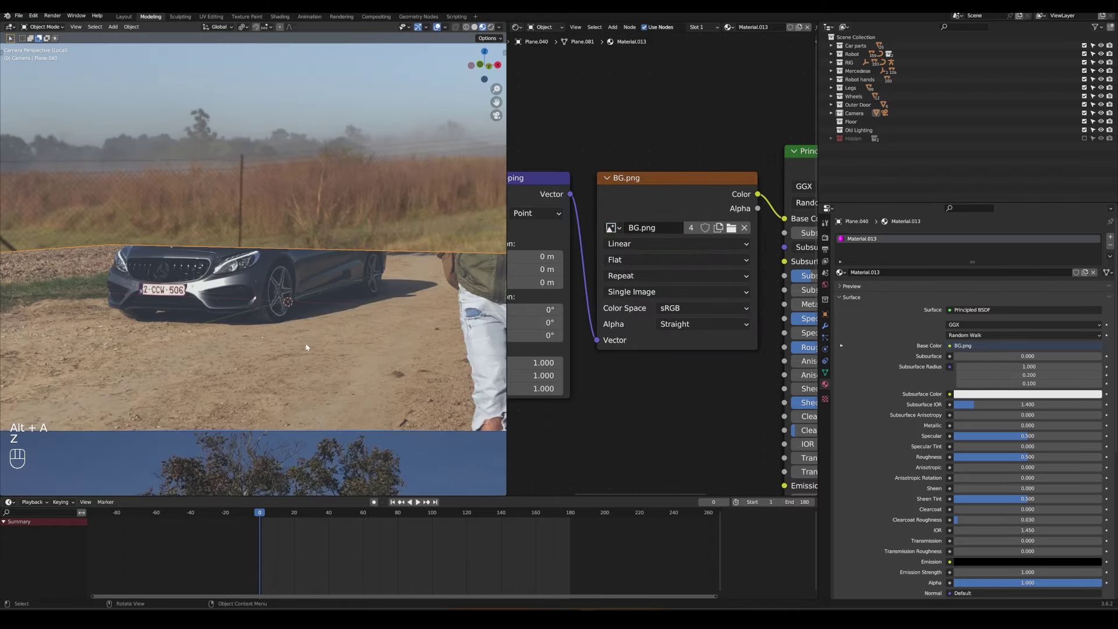
Adjust the projected BG.png view on the plane, leave local view and hide overlays for the rendered preview.
click(289, 316)
key(g)
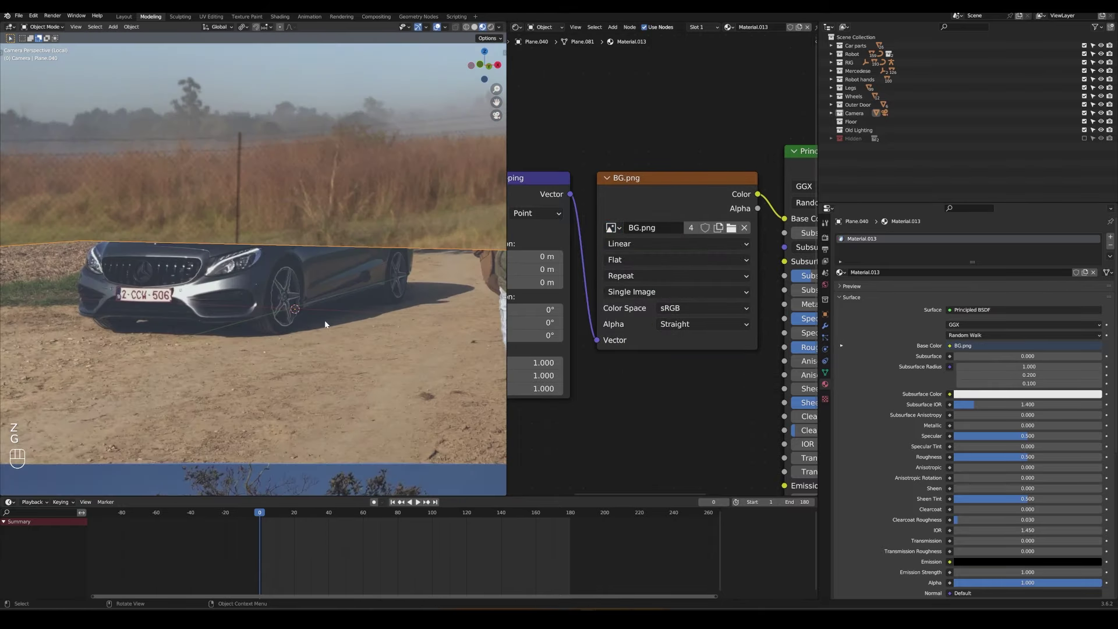
key(Tab)
key(Tab)
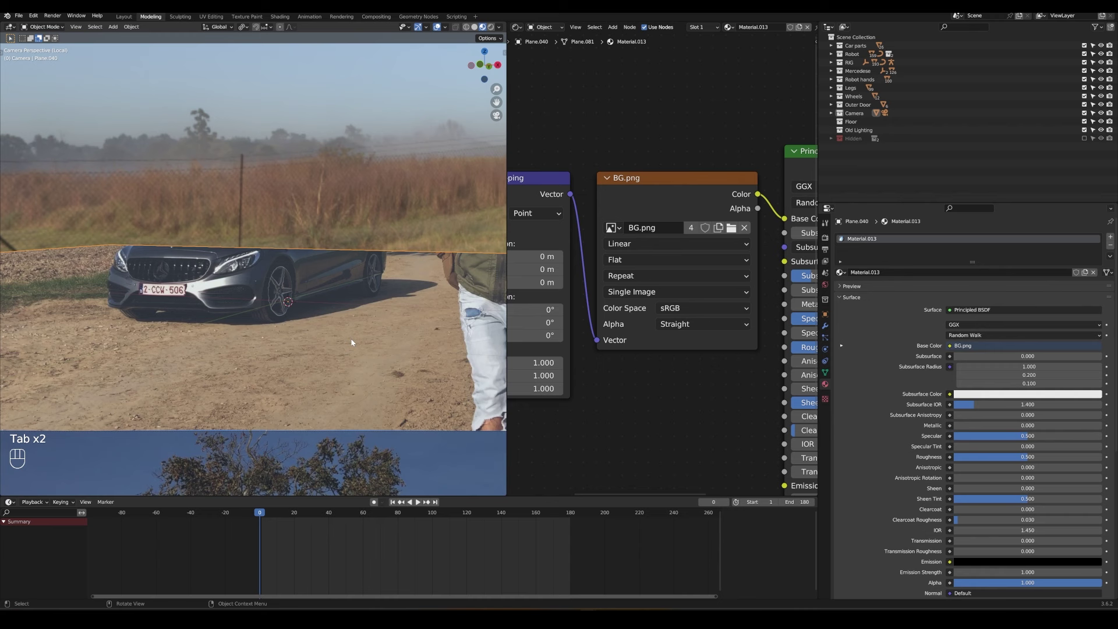
key(z)
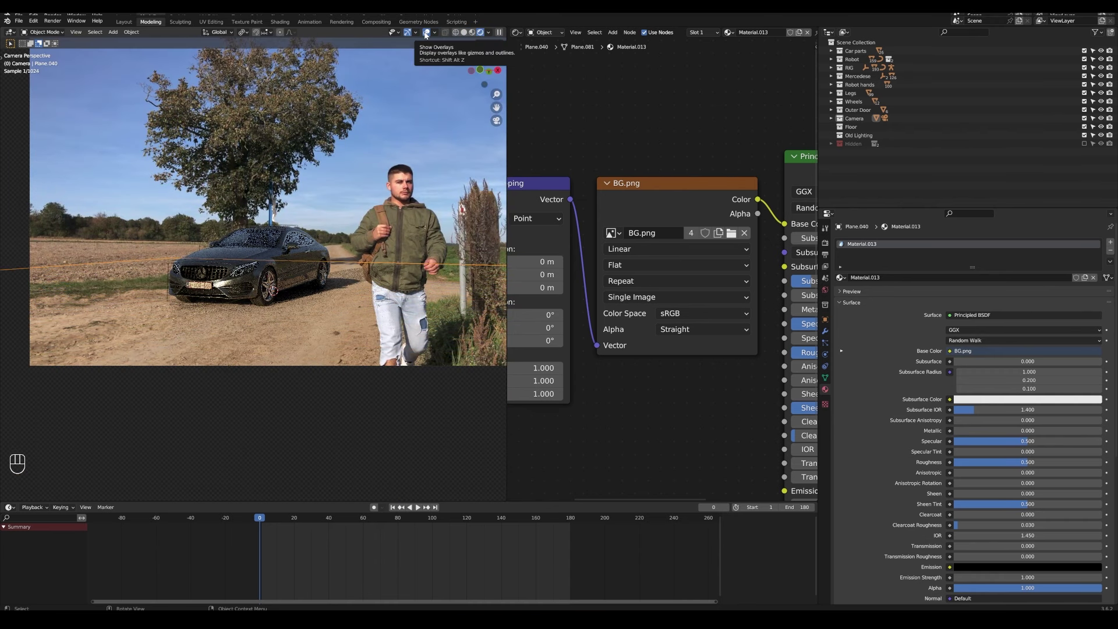
click(426, 37)
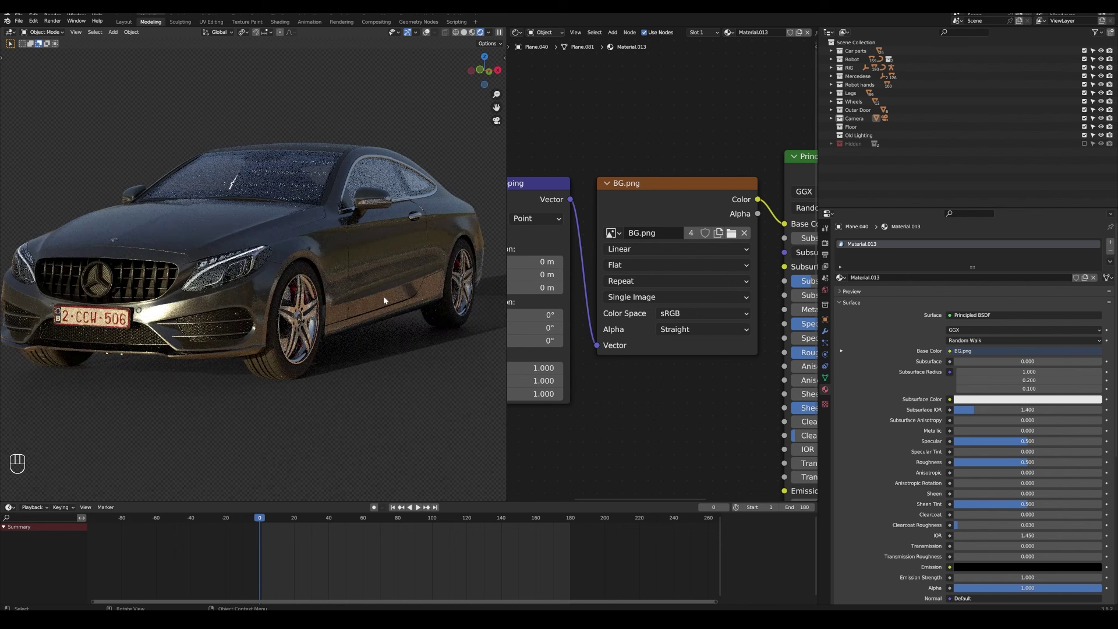
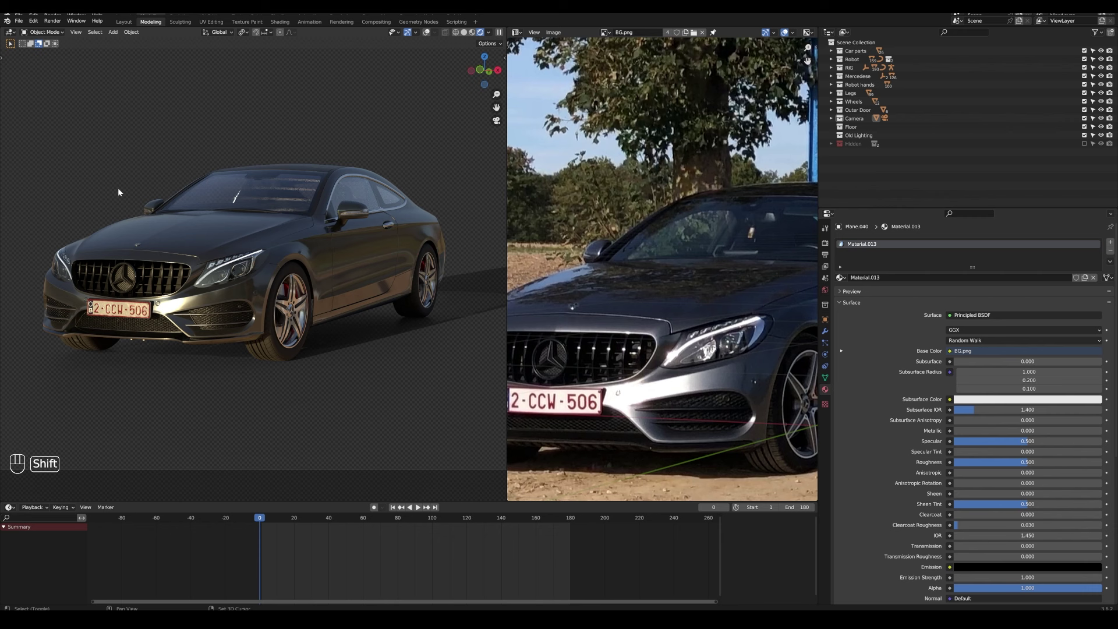
Inspect the rendered car from an orbited angle and return to the camera view.
drag(153, 157, 219, 264)
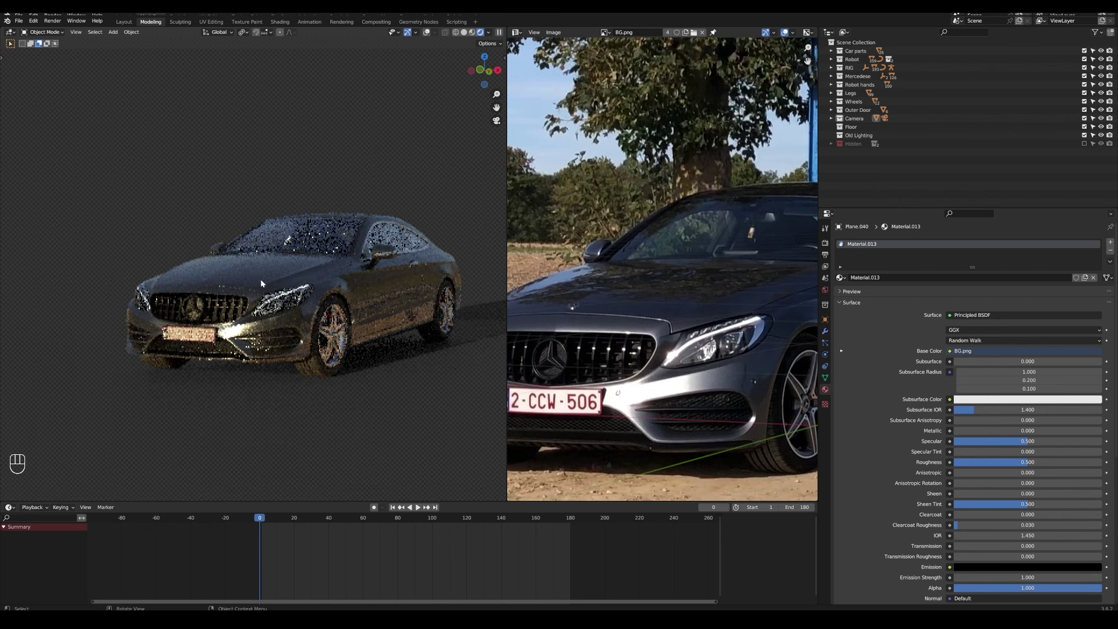
click(392, 400)
key(h)
key(z)
click(441, 38)
drag(206, 239, 254, 283)
Add a new plane mesh and stand it upright behind the car.
key(shift+a)
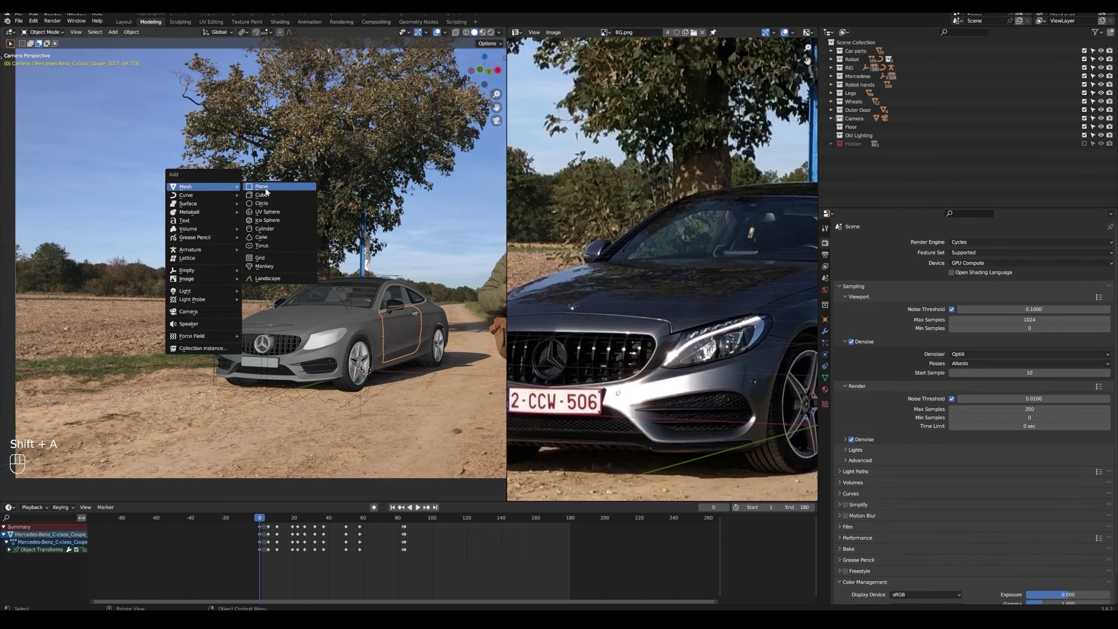
key(r)
key(r)
drag(365, 356, 364, 397)
key(z)
key(r)
click(270, 310)
key(r)
Move, scale and rotate the plane in camera view so it covers the tree in the photo.
key(g)
key(KP_0)
key(g)
key(s)
key(s)
key(g)
key(r)
key(g)
key(s)
key(g)
key(s)
key(g)
Project the plane's UVs from the camera view and raise it on Z over the tree.
key(Tab)
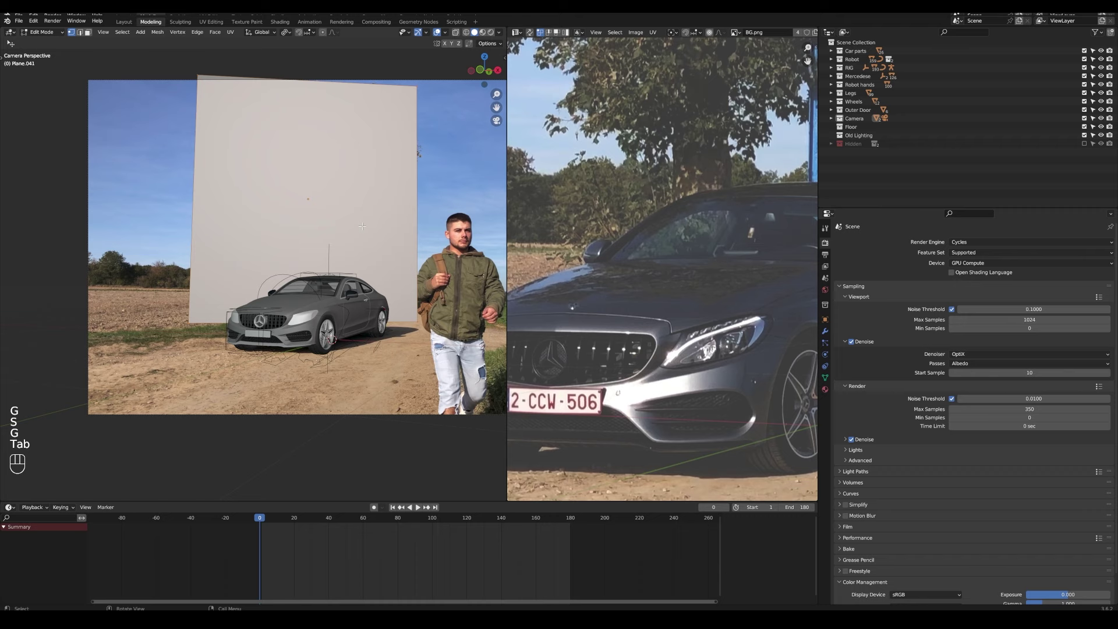
key(u)
key(a)
key(s)
key(alt+a)
key(b)
key(g)
key(a)
key(s)
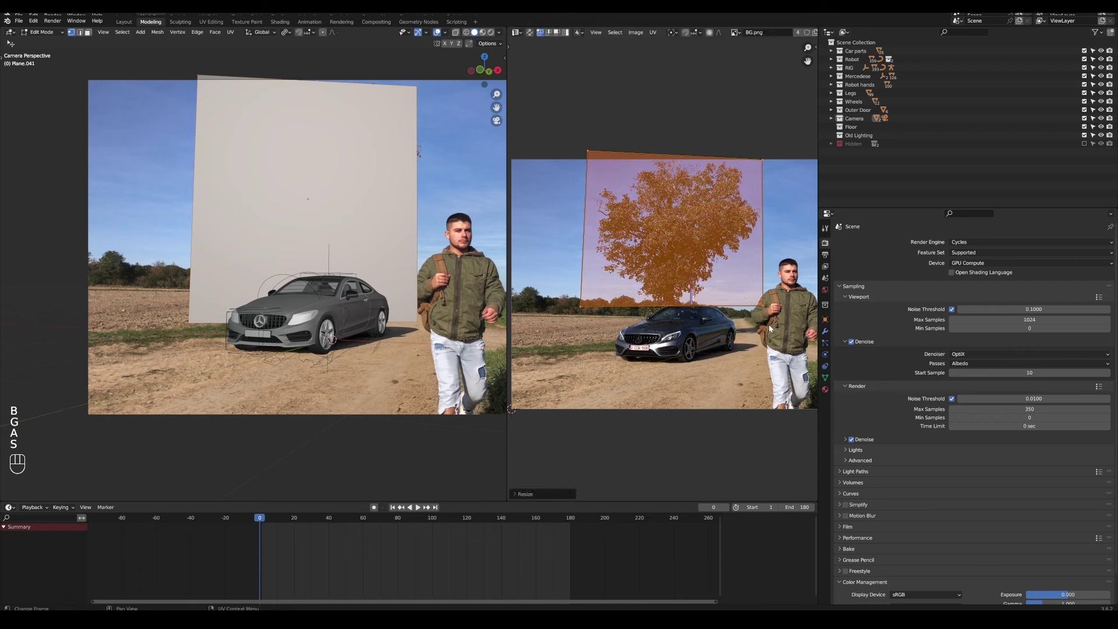
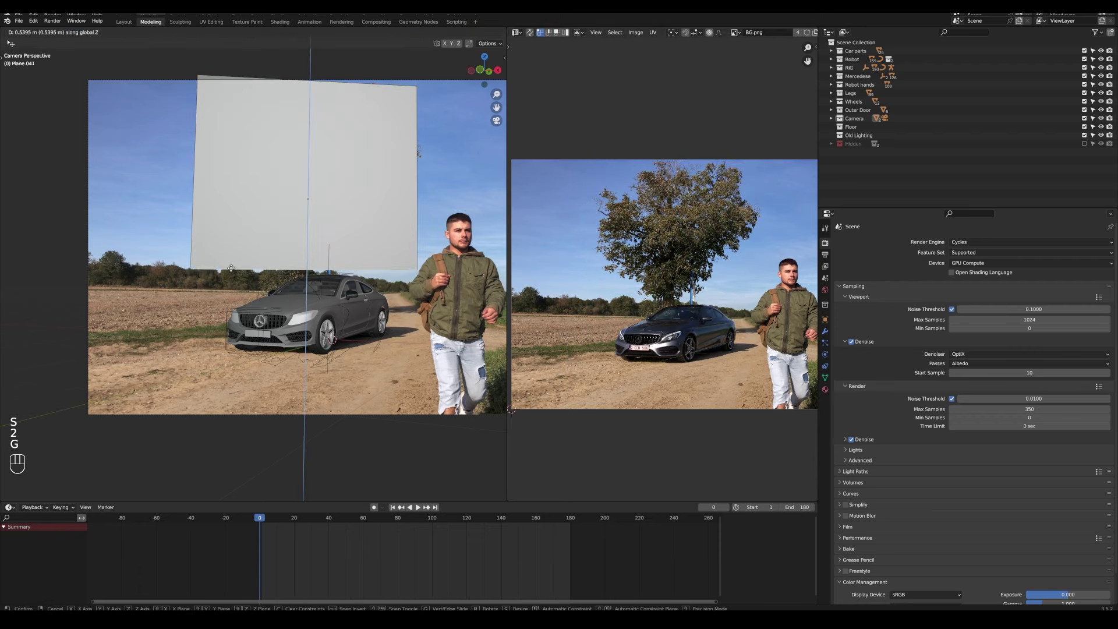
key(a)
key(Tab)
Show the tree plane's shader nodes with the viewport in rendered preview.
key(s)
drag(518, 31, 541, 117)
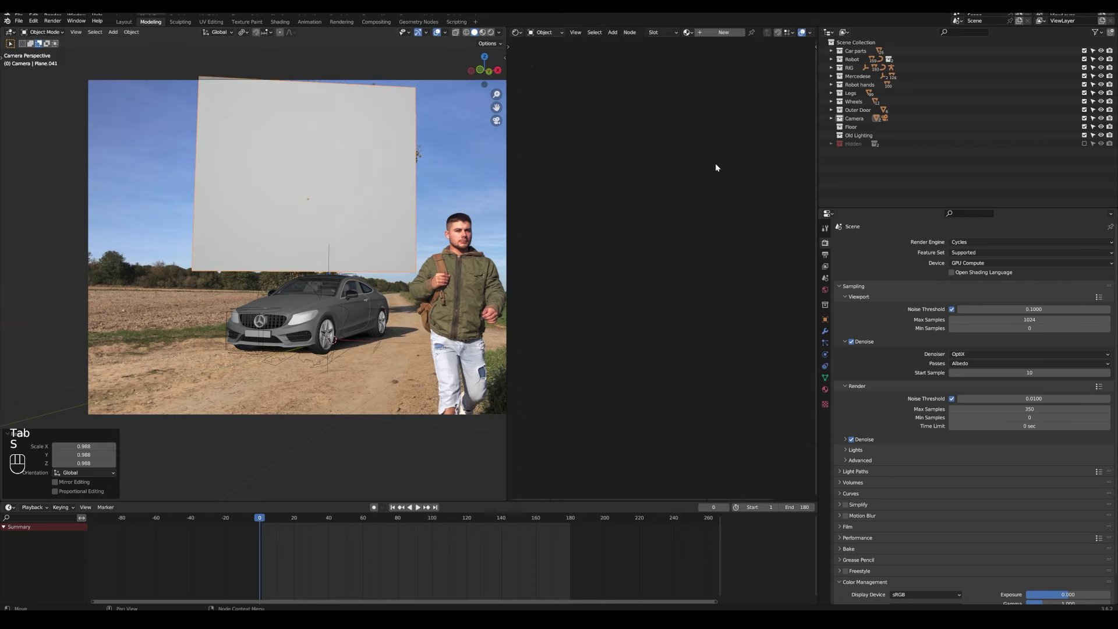
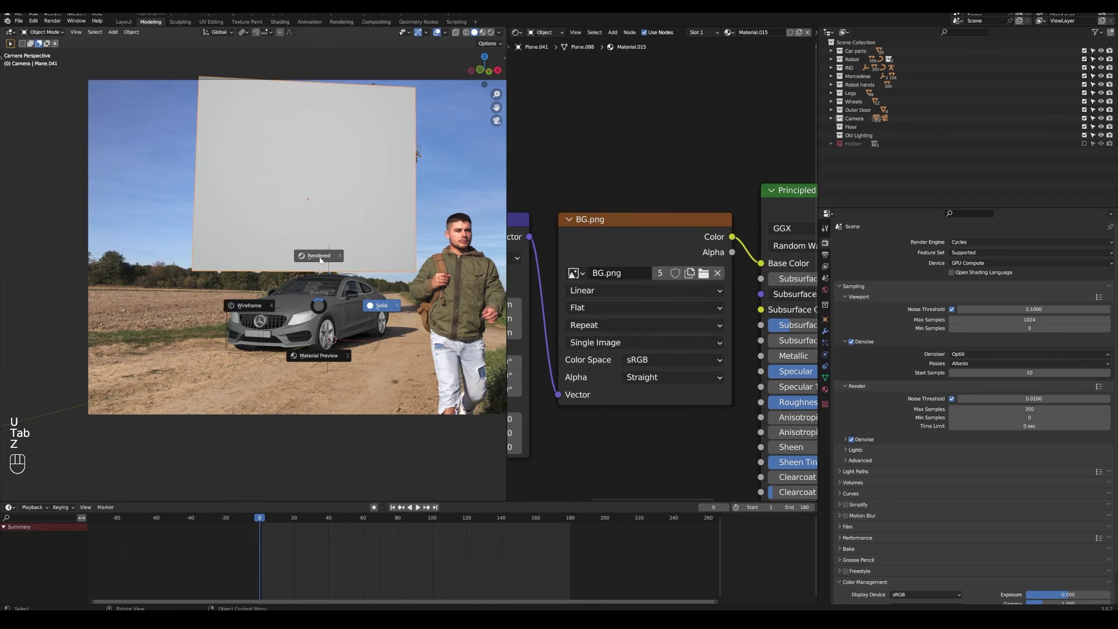
drag(335, 321, 366, 309)
key(alt+a)
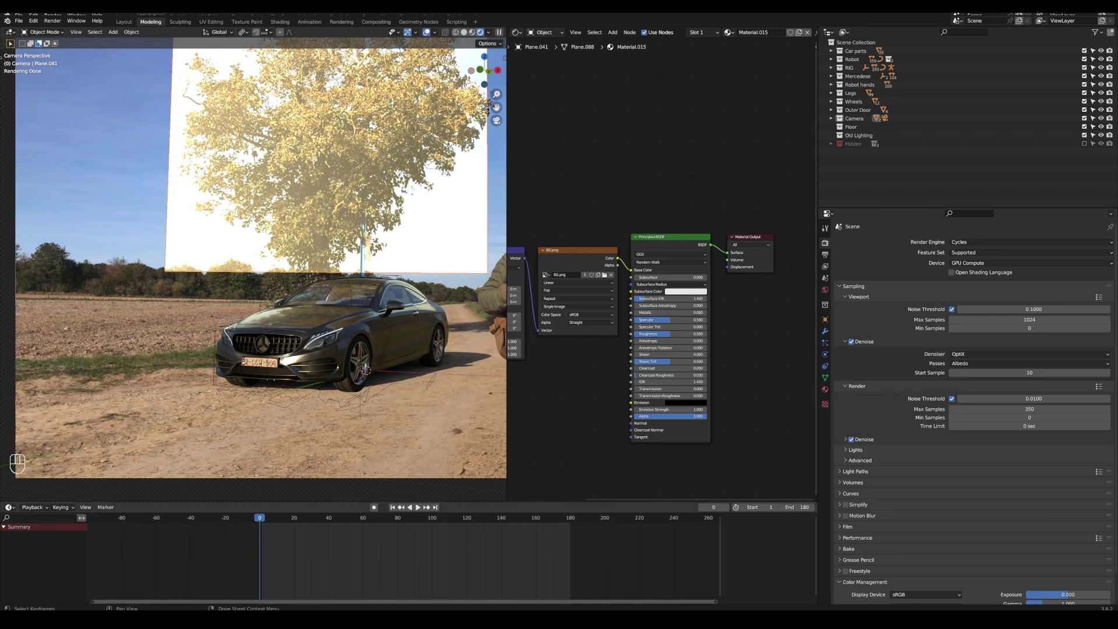
Replace the Principled BSDF with an Emission shader fed by BG.png and check the result at the windscreen.
key(Delete)
click(609, 285)
key(shift+a)
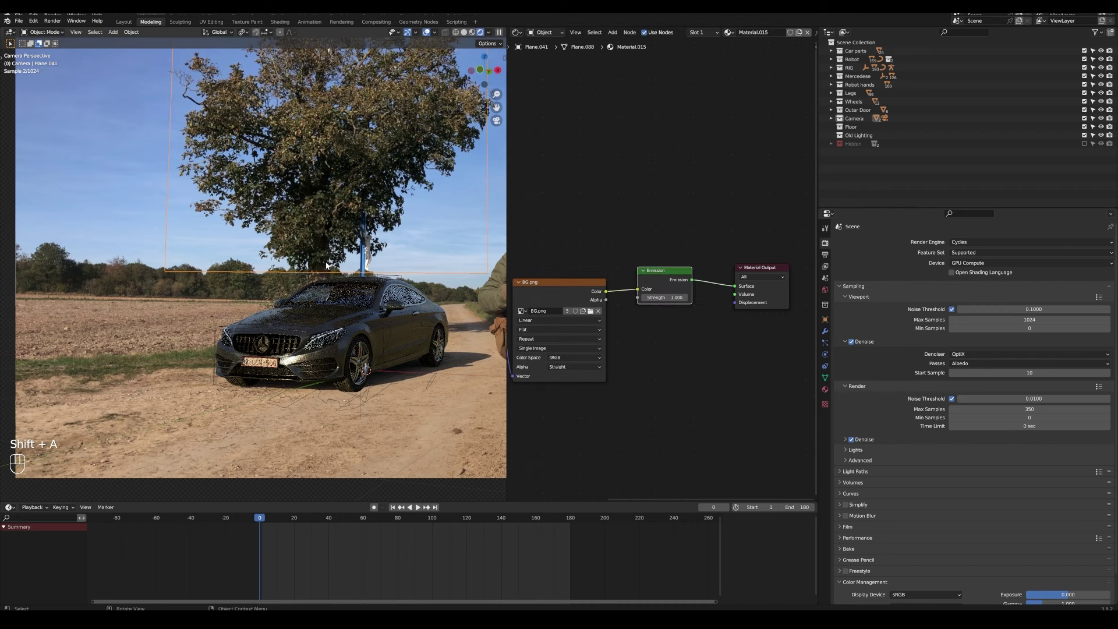
middle_click(247, 251)
drag(321, 326, 515, 32)
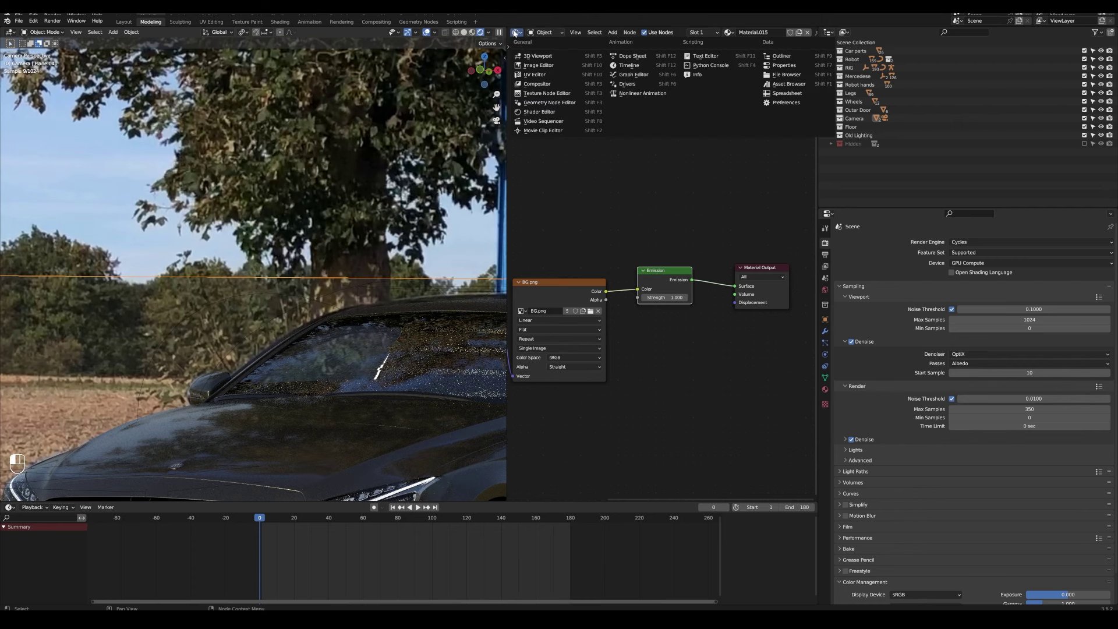
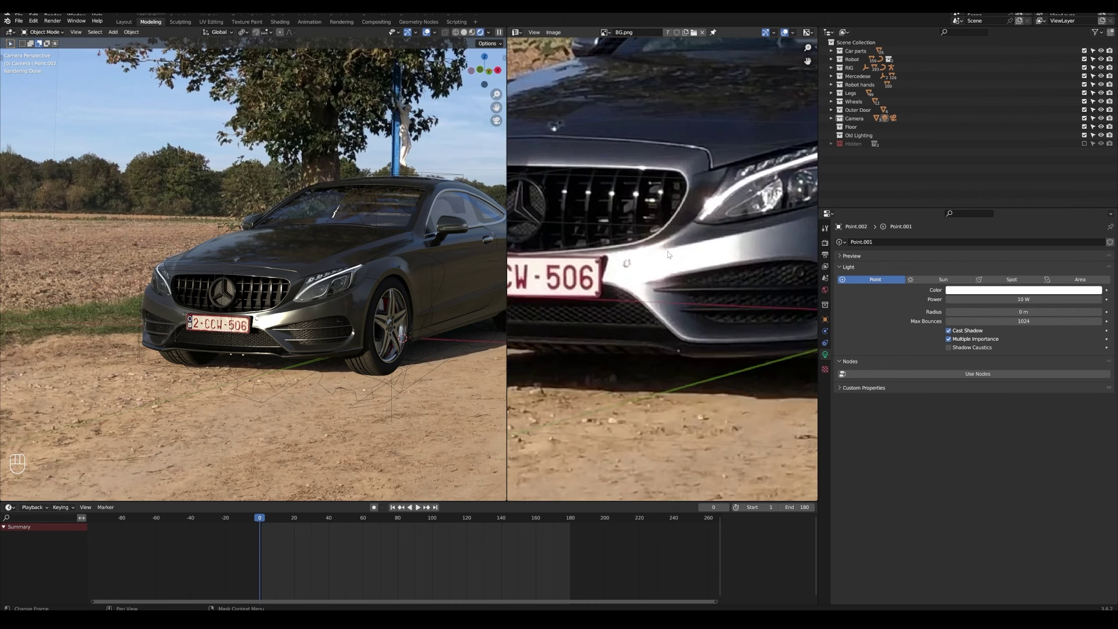
Pan the photo to the full number plate and bring up the Cycles render settings.
middle_click(265, 326)
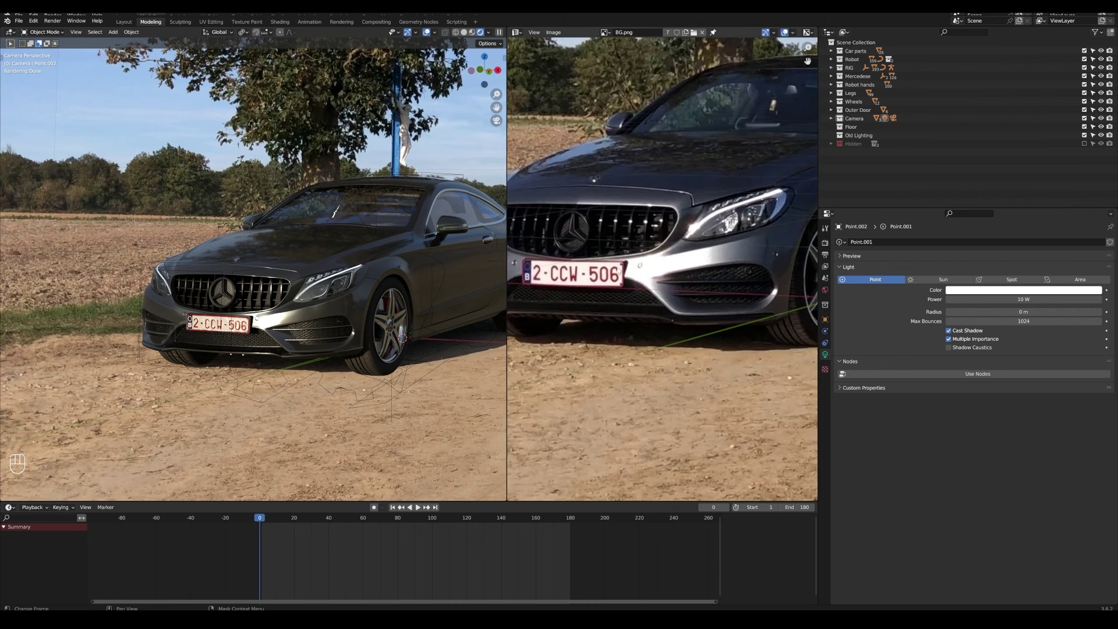
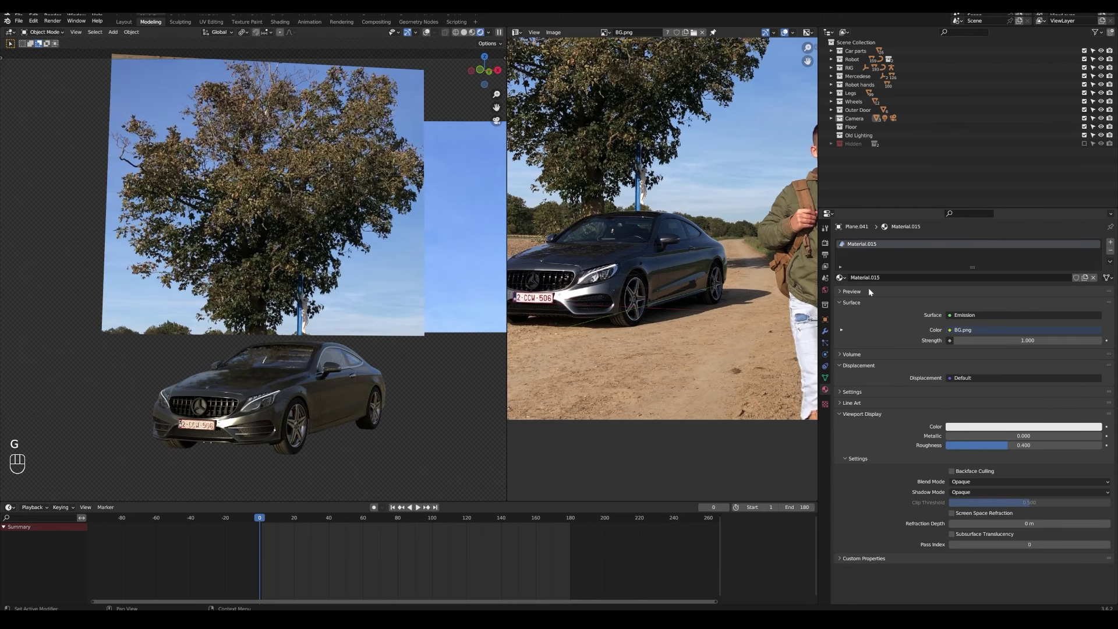
click(825, 244)
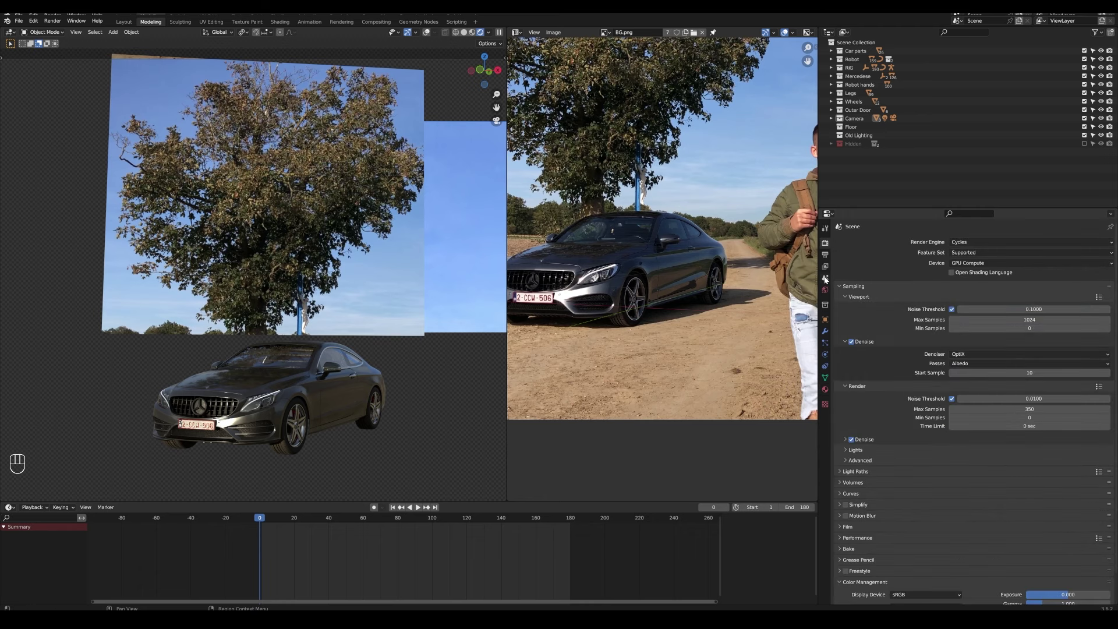